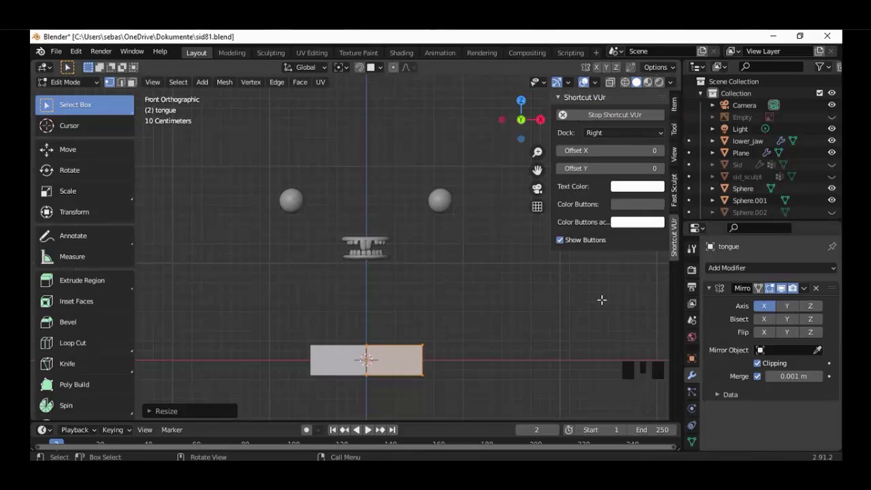
# Move the tongue plane up along Z and scale it down to fit narrowly between the upper and lower teeth.
pyautogui.press('n')
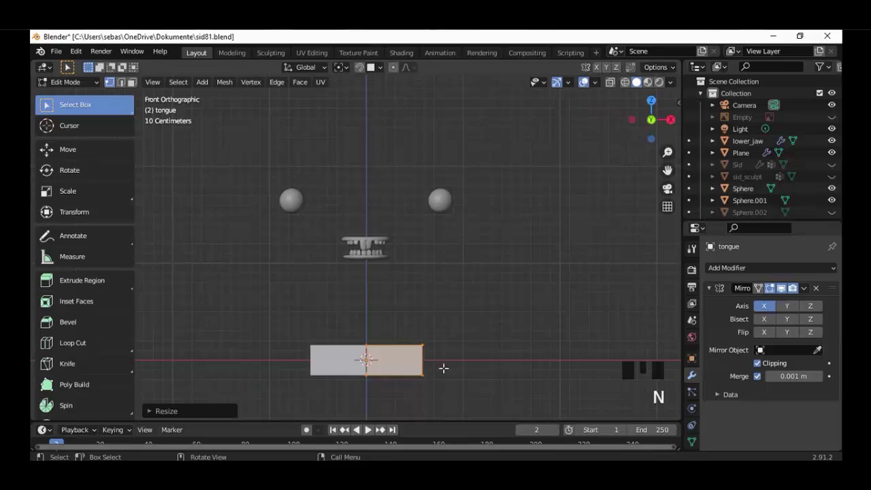
pyautogui.press('g')
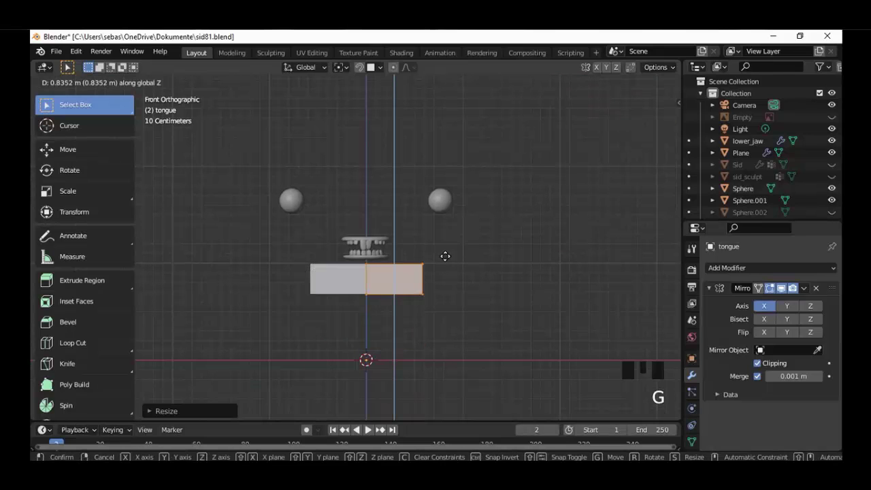
pyautogui.scroll(3)
pyautogui.press('s')
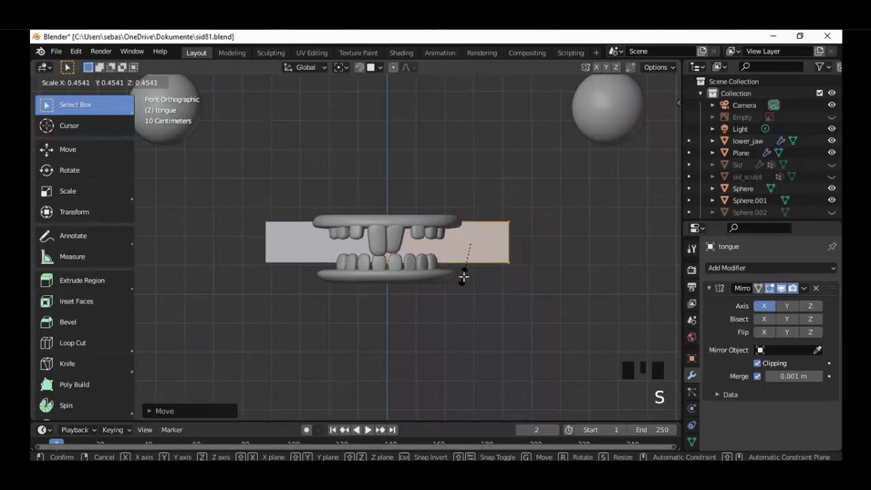
pyautogui.scroll(3)
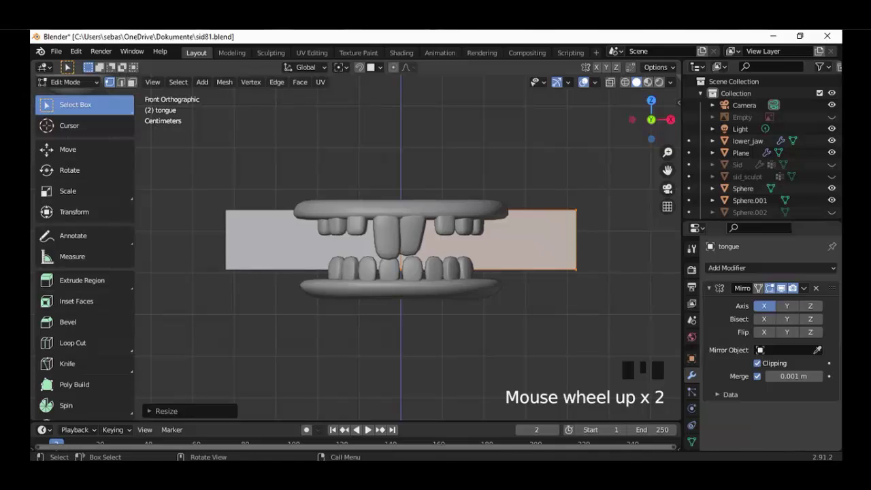
pyautogui.press('s')
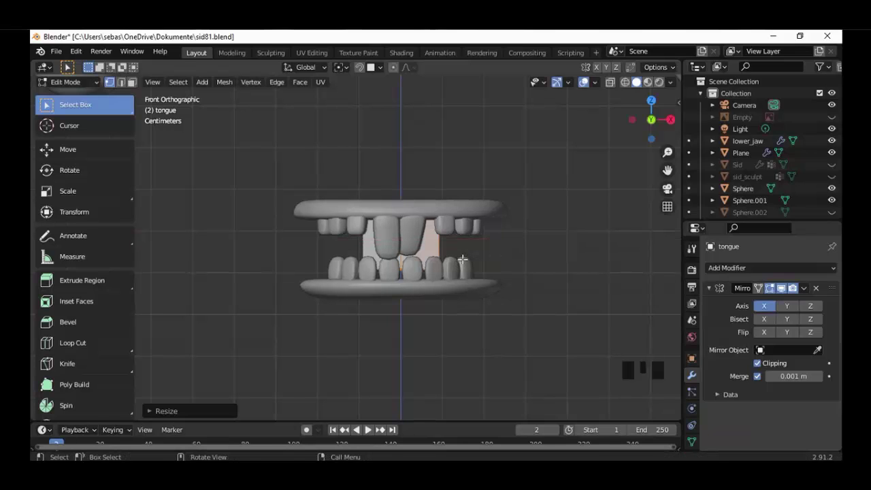
# From top view, move the tongue plane back over the lower jaw inside the teeth arch.
pyautogui.press('KP_7')
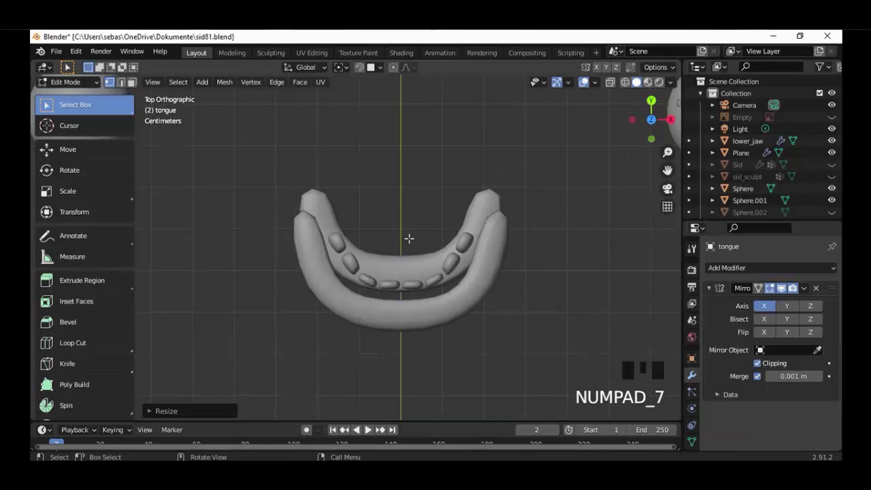
pyautogui.scroll(-3)
pyautogui.scroll(3)
pyautogui.press('g')
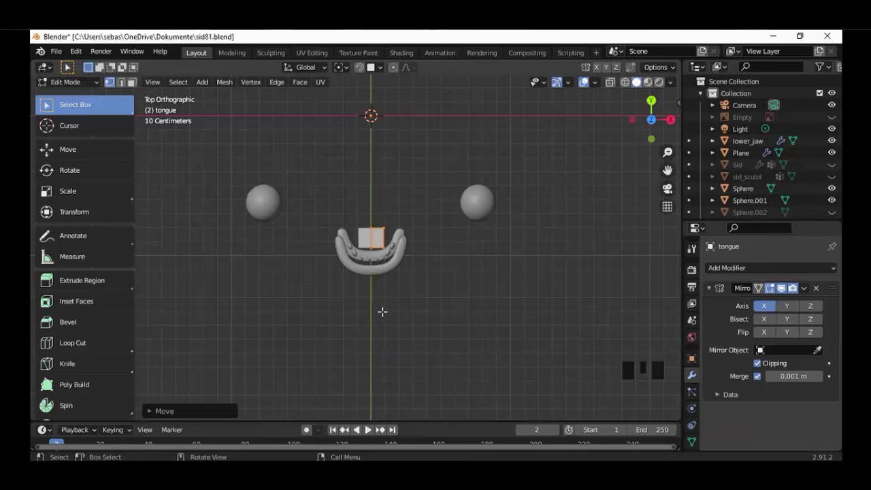
pyautogui.scroll(3)
pyautogui.scroll(3)
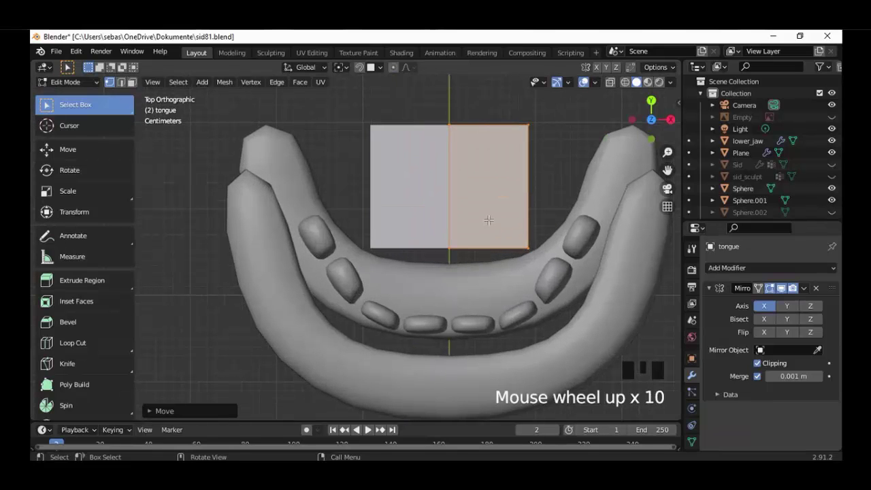
pyautogui.scroll(-3)
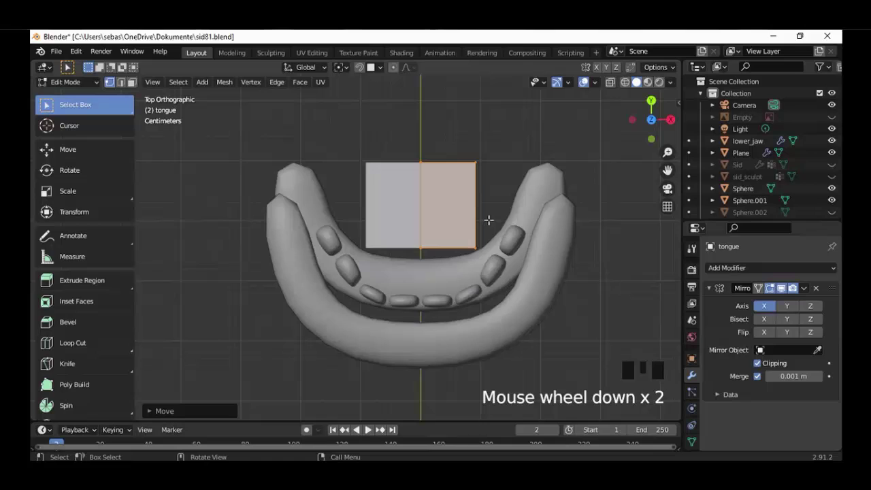
# Stretch the tongue plane lengthwise along Y and settle it inside the lower jaw's curve.
pyautogui.press('s')
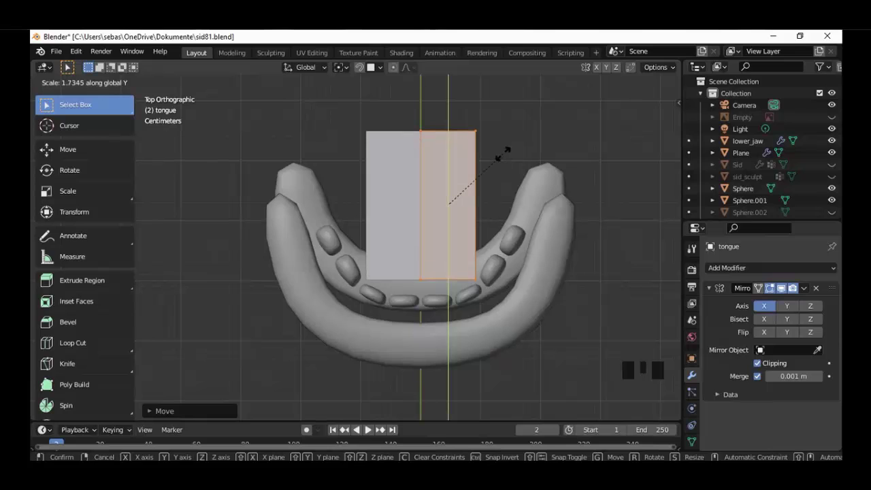
pyautogui.scroll(-3)
pyautogui.press('g')
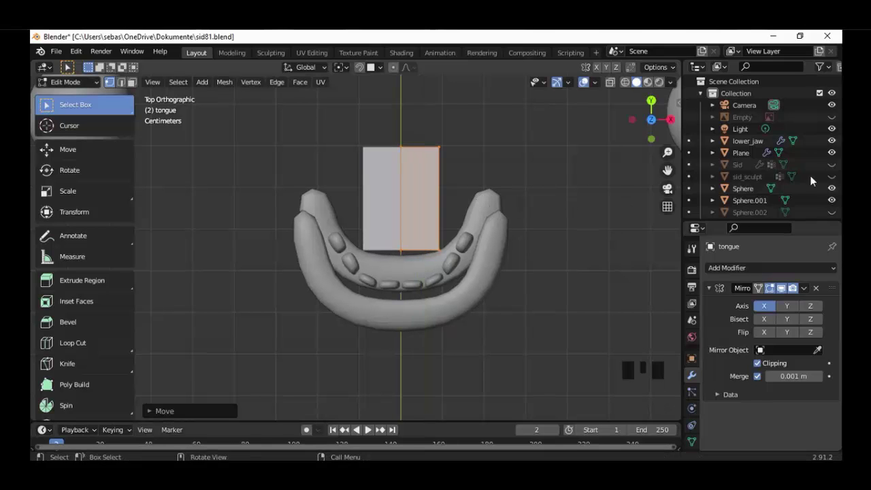
# Show the Sid head mesh again with X-ray on and view the mouth from the right side.
pyautogui.click(796, 180)
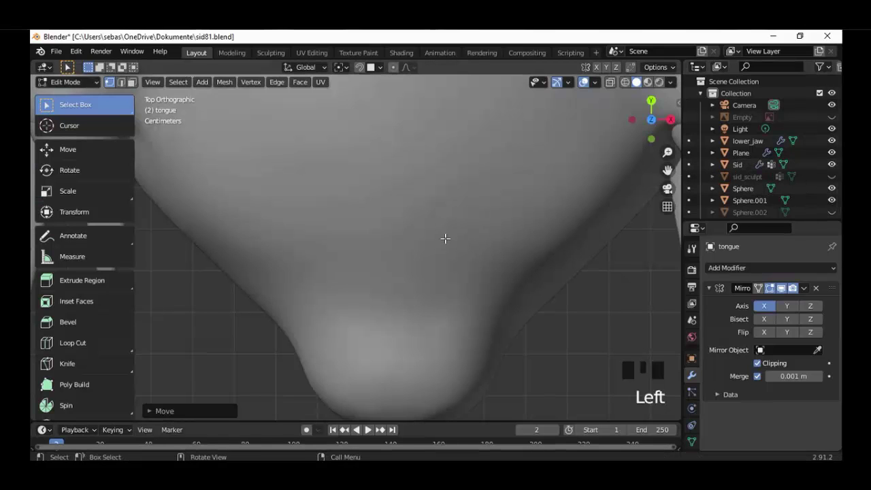
pyautogui.scroll(-3)
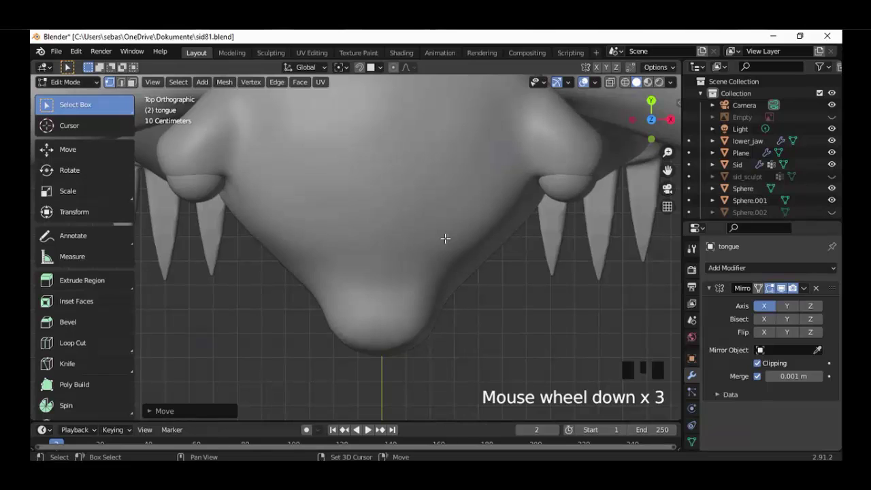
pyautogui.press('shift+z')
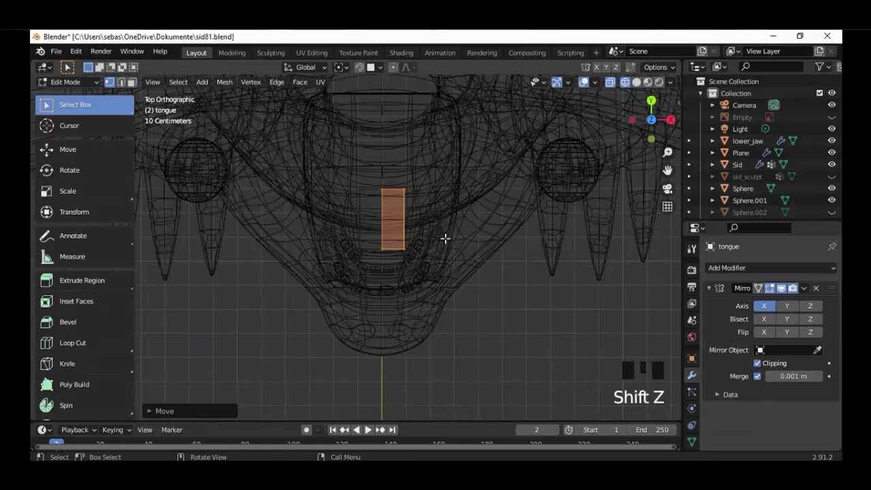
pyautogui.press('KP_3')
pyautogui.scroll(3)
# Extrude the tongue plane into a block, flatten it along Z and lower it onto the lower teeth.
pyautogui.press('s')
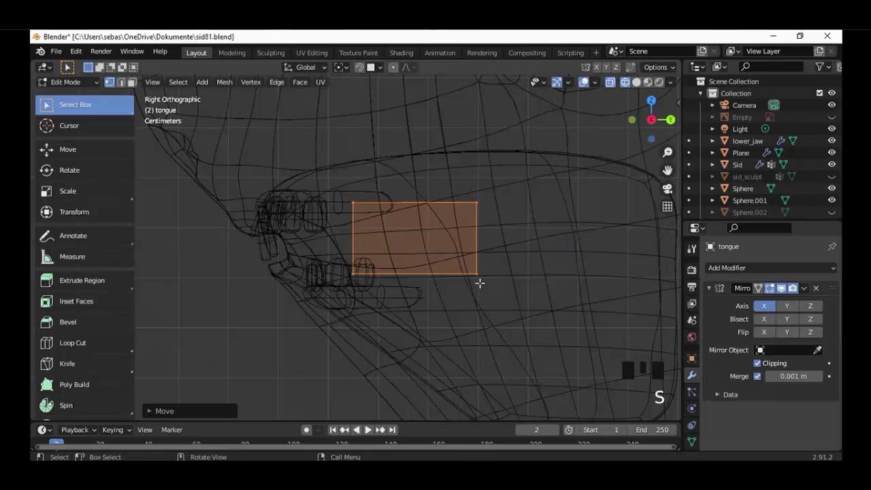
pyautogui.press('s')
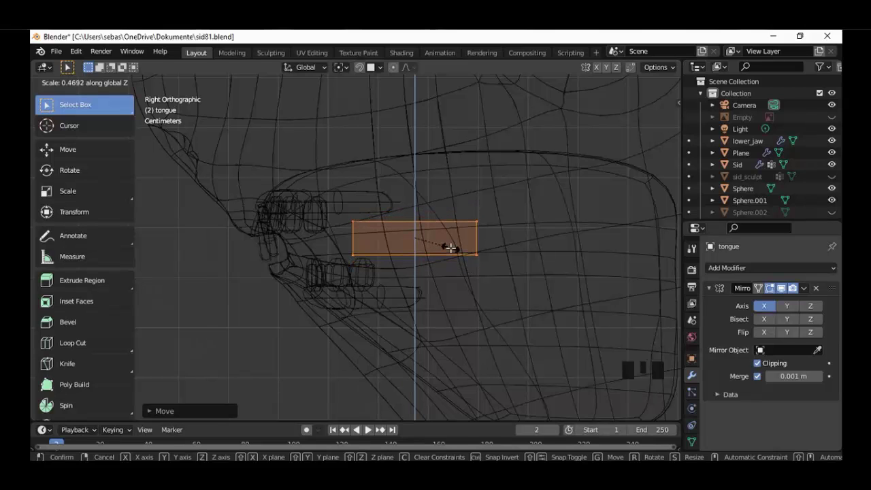
pyautogui.scroll(3)
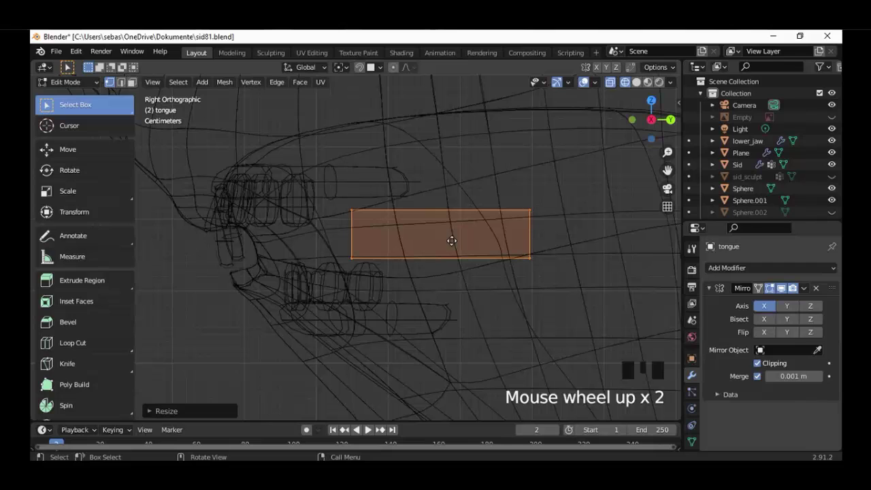
pyautogui.press('g')
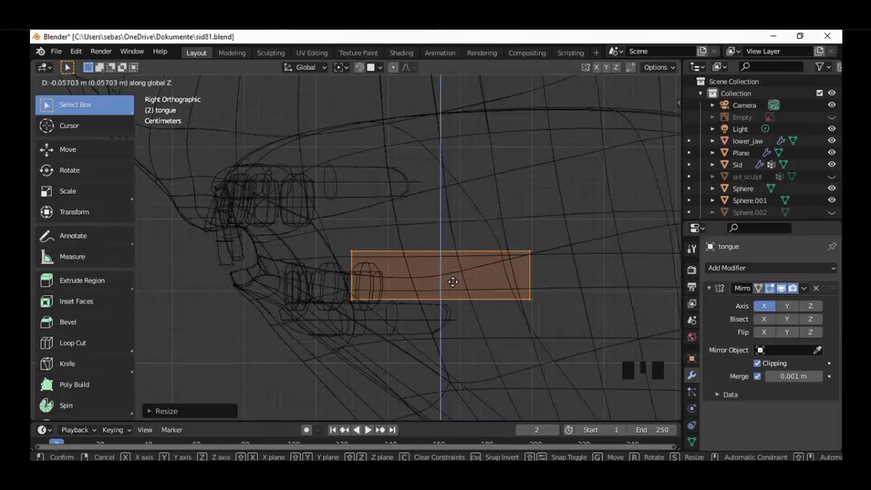
pyautogui.moveTo(495, 315); pyautogui.dragTo(512, 334)
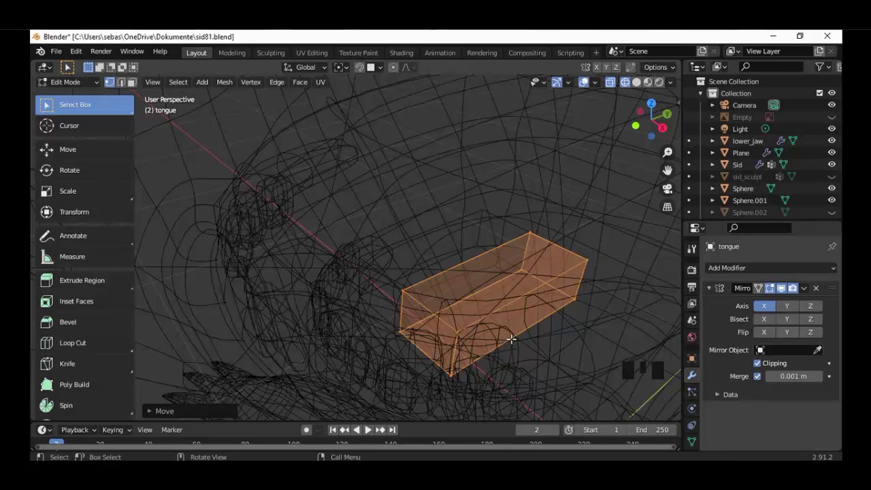
# Hide the Sid head mesh and add a loop cut across the tongue block's length.
pyautogui.press('KP_7')
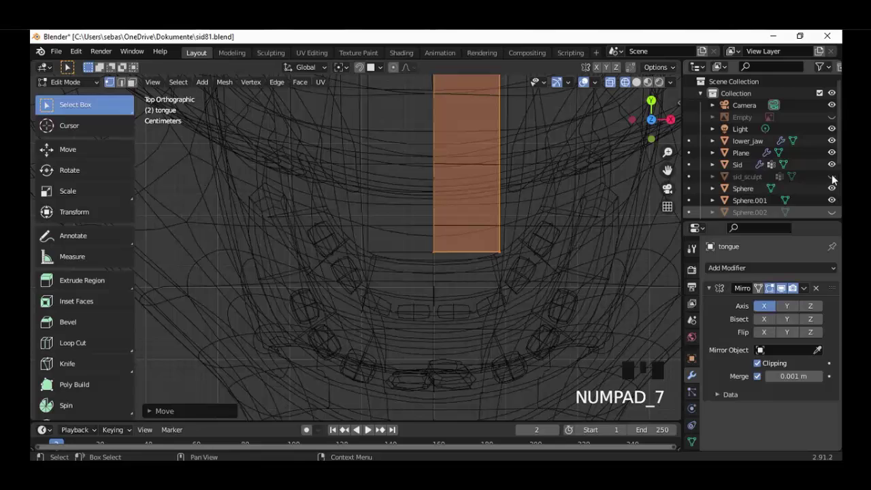
pyautogui.click(525, 247)
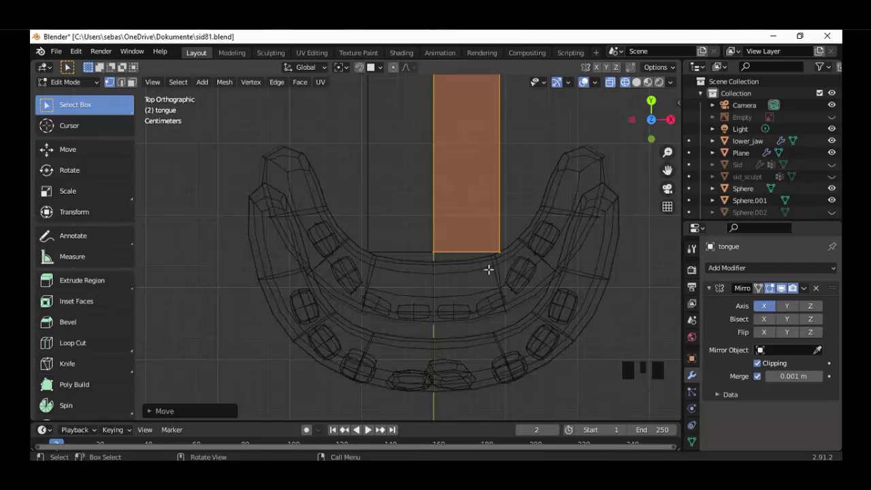
pyautogui.press('KP_3')
pyautogui.press('ctrl+r')
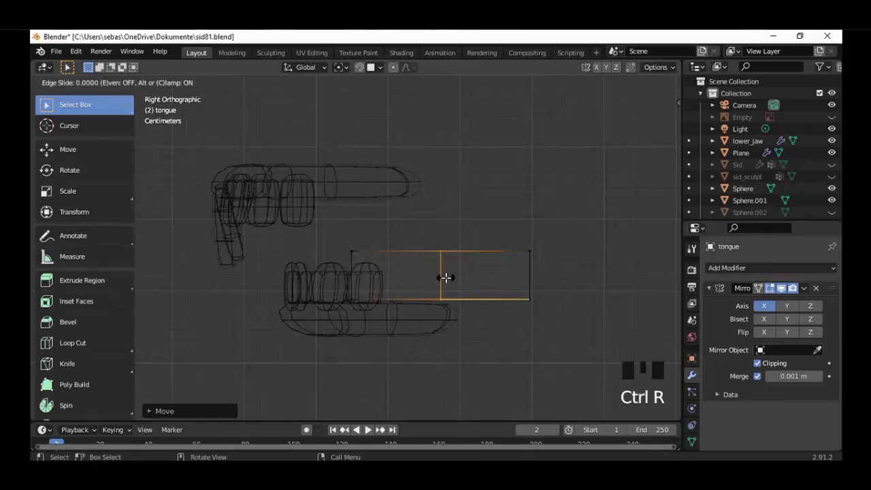
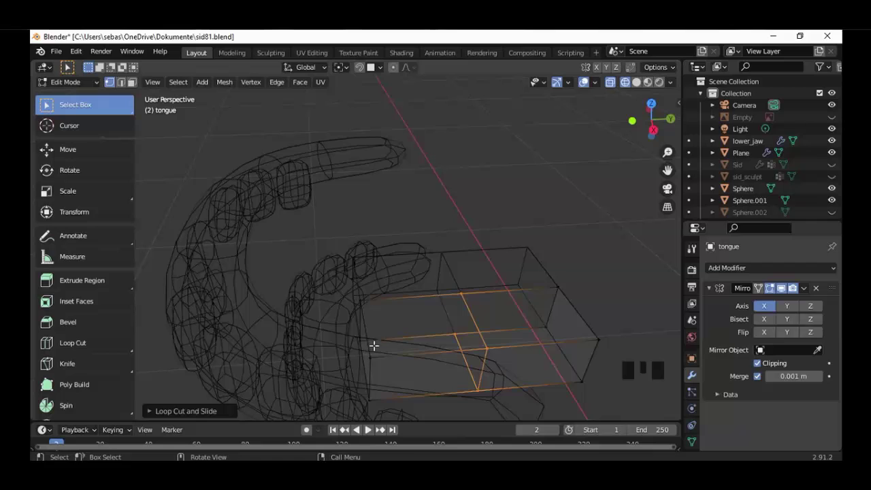
# Circle-select the front section of the tongue block, checking it in front and side views.
pyautogui.press('alt+a')
pyautogui.press('c')
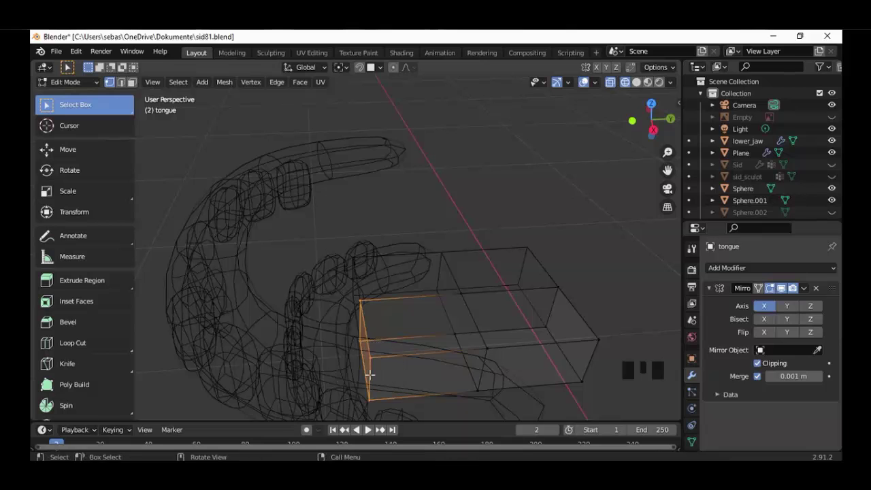
pyautogui.press('KP_1')
pyautogui.scroll(3)
pyautogui.press('KP_3')
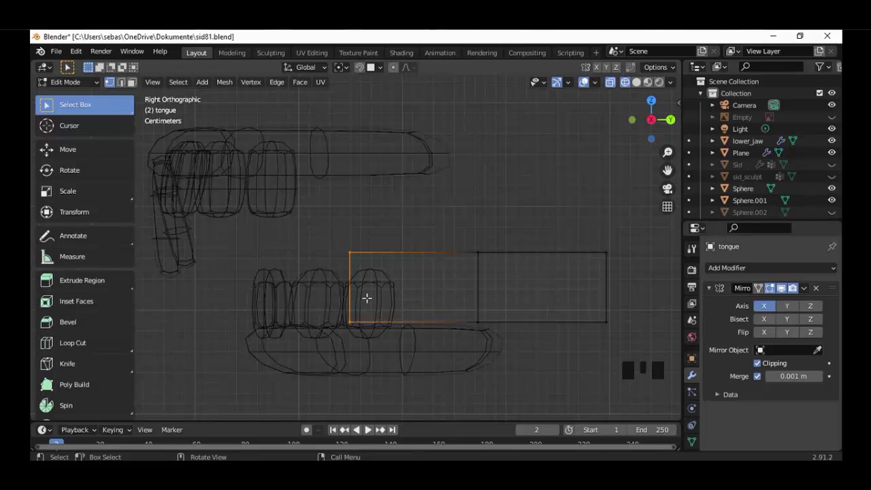
# From top view, move the tongue's front vertices and front corner toward the lower teeth to form a pointed tip.
pyautogui.press('KP_7')
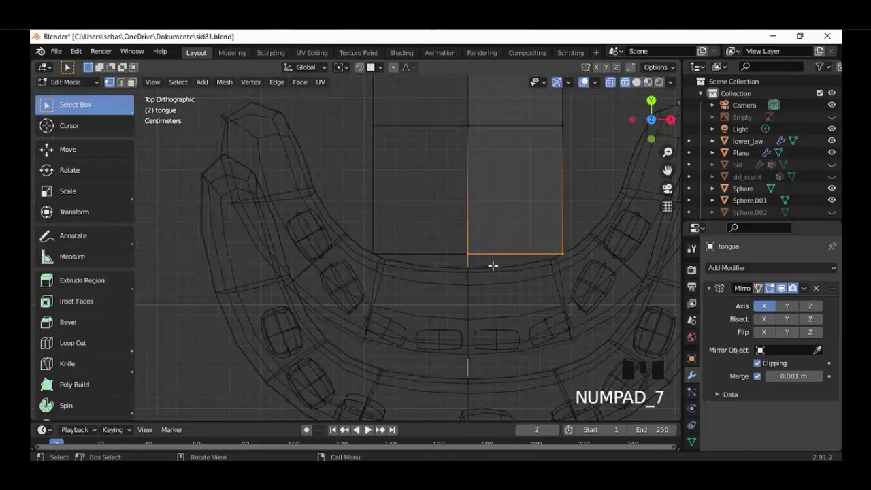
pyautogui.press('g')
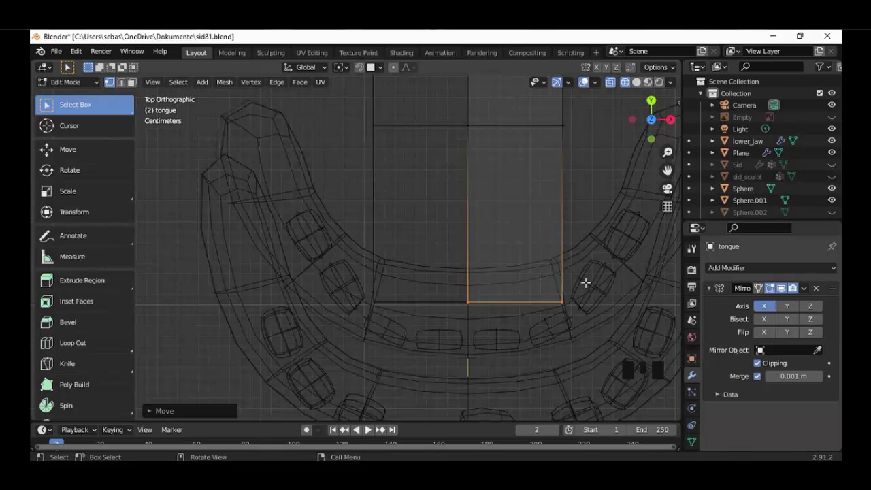
pyautogui.press('c')
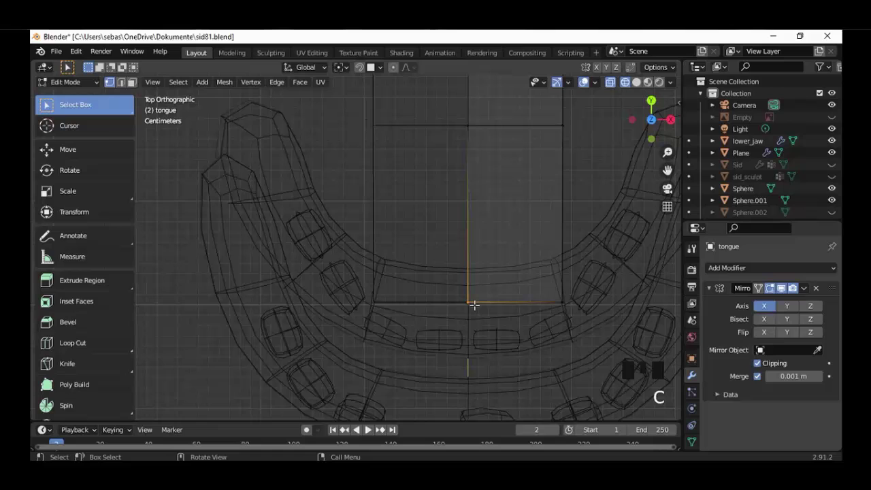
pyautogui.press('g')
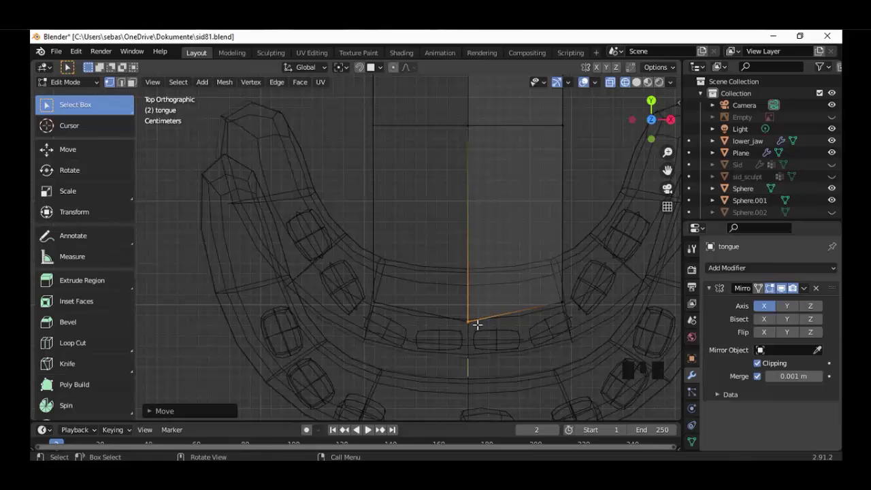
pyautogui.press('KP_3')
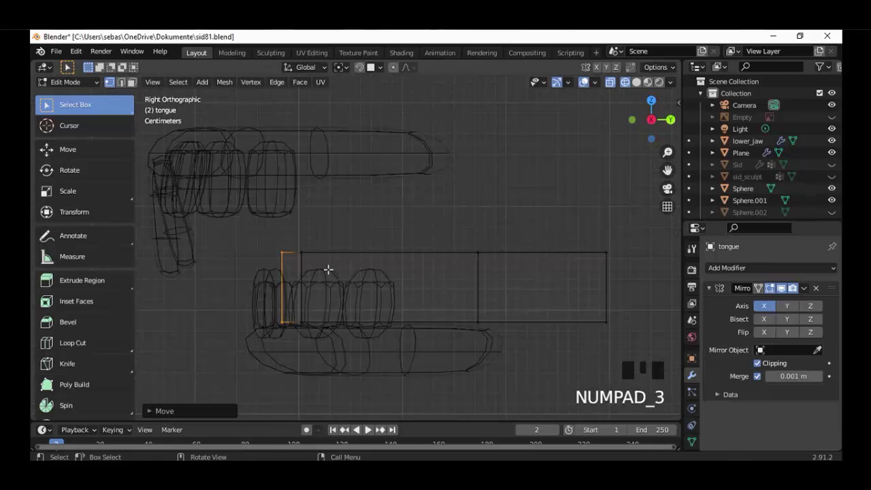
# In side view, circle-select the tongue's front end and move it down between the teeth.
pyautogui.press('c')
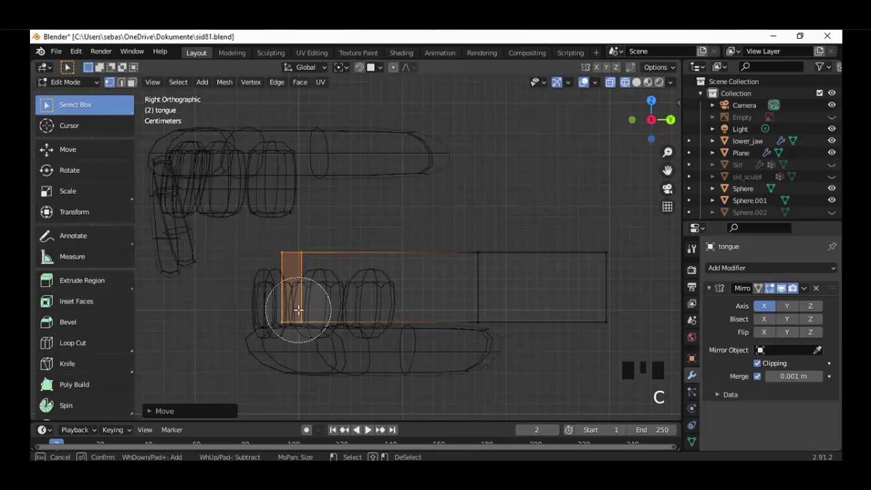
pyautogui.press('g')
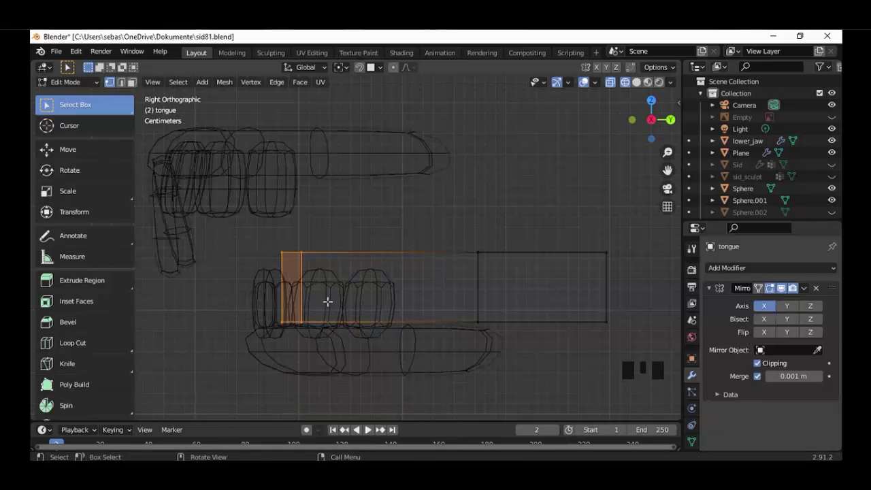
pyautogui.press('c')
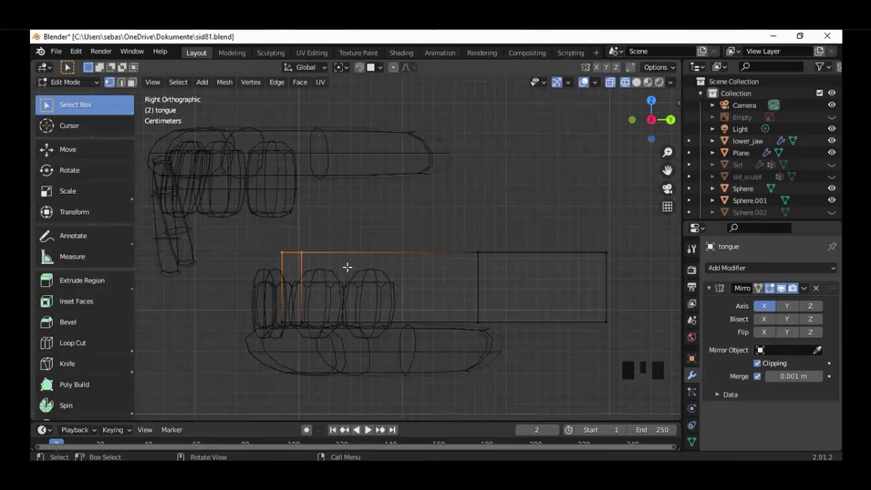
pyautogui.press('g')
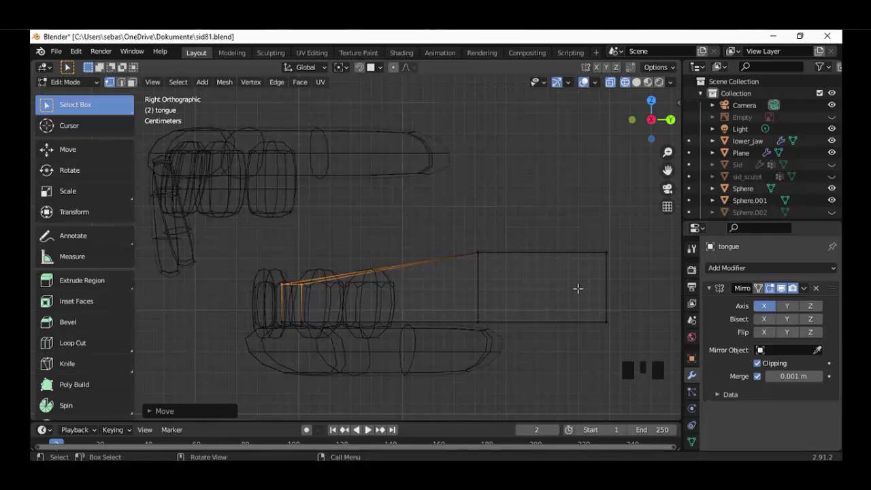
# Select the middle top vertices and lower them so the tongue's upper profile slopes gently.
pyautogui.press('alt+a')
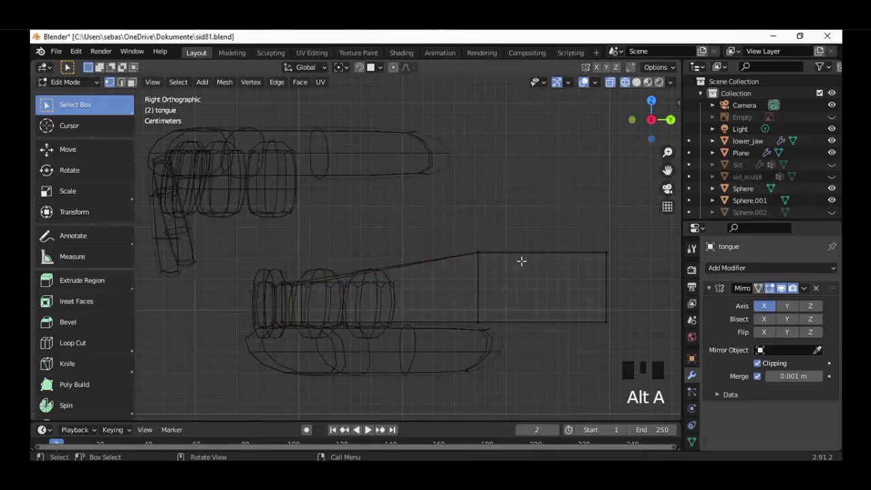
pyautogui.press('c')
pyautogui.press('g')
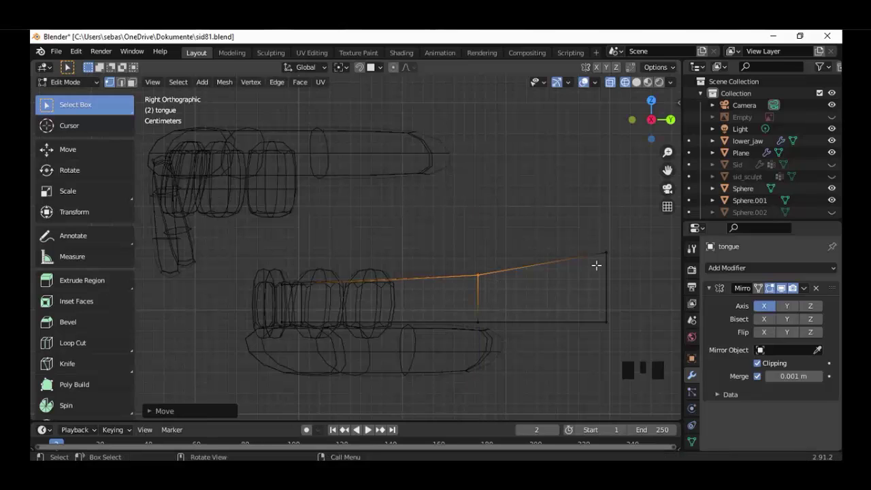
# Circle-select the tongue's back top corner and lower it.
pyautogui.press('alt+a')
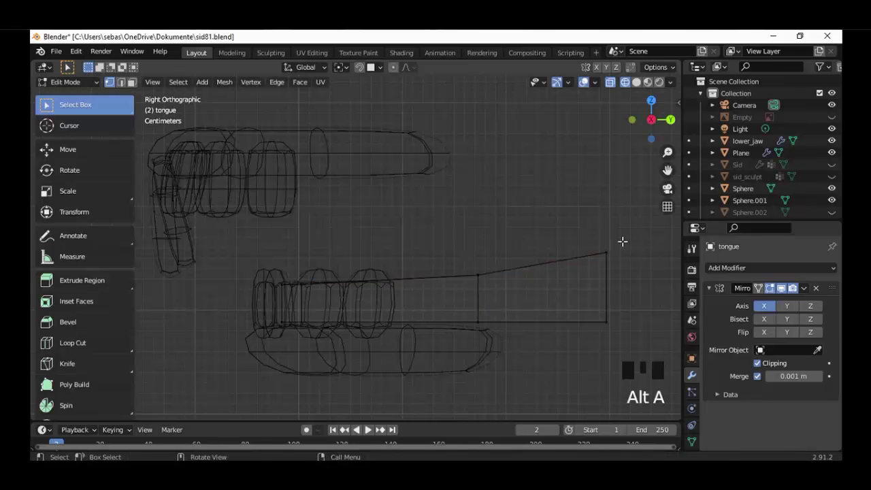
pyautogui.press('c')
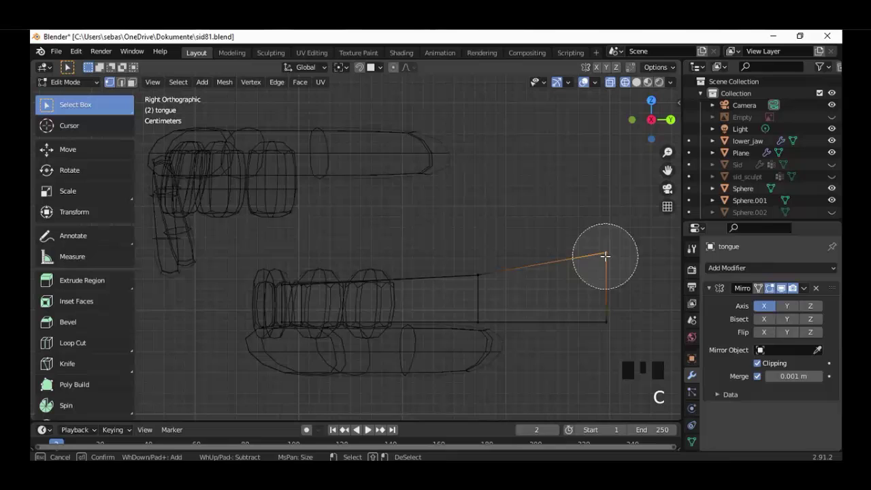
pyautogui.press('g')
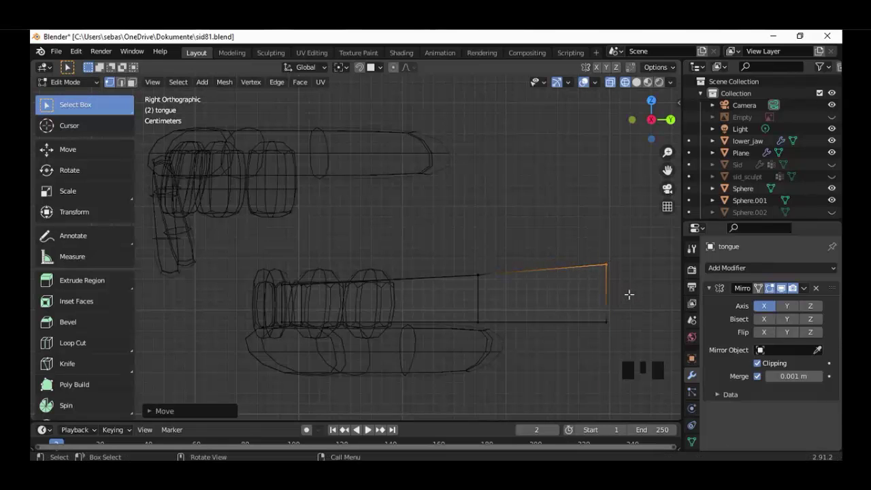
pyautogui.scroll(-3)
# Extrude a new short section from the tongue's back end toward the throat and show the Sid head mesh.
pyautogui.press('c')
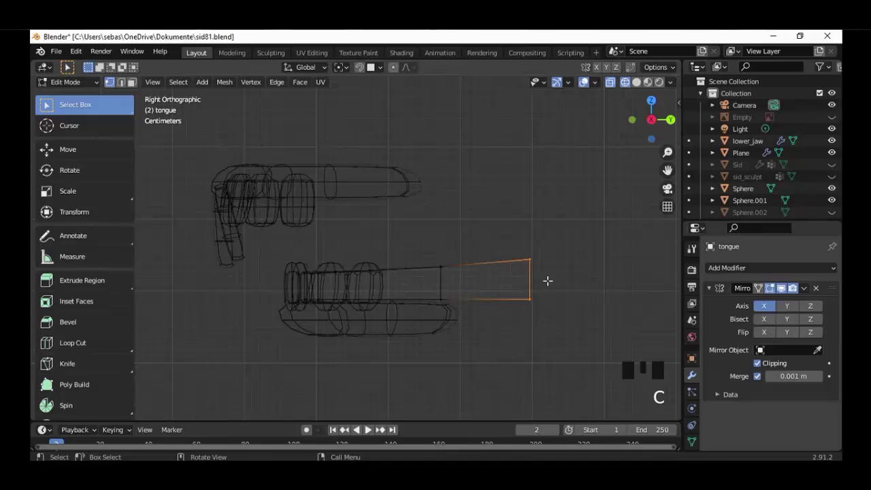
pyautogui.press('e')
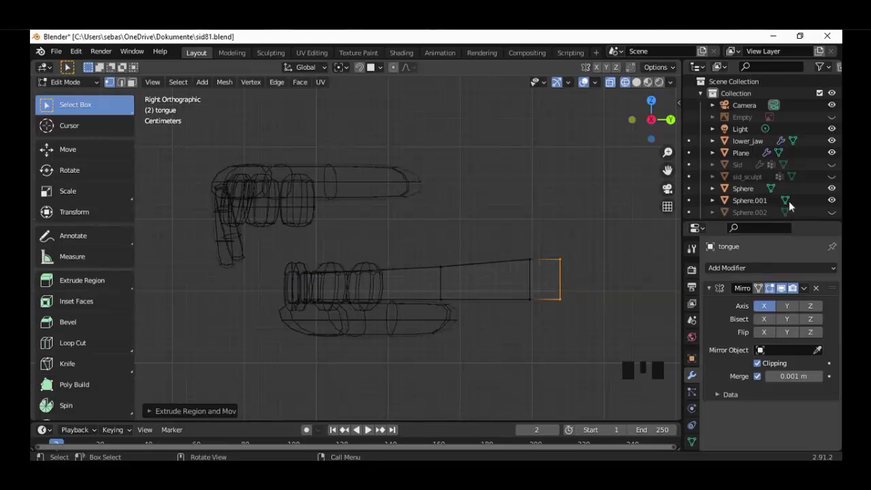
pyautogui.click(546, 299)
# Select the tongue's rear face, move it down and rotate it so the back section tilts toward the throat.
pyautogui.scroll(-3)
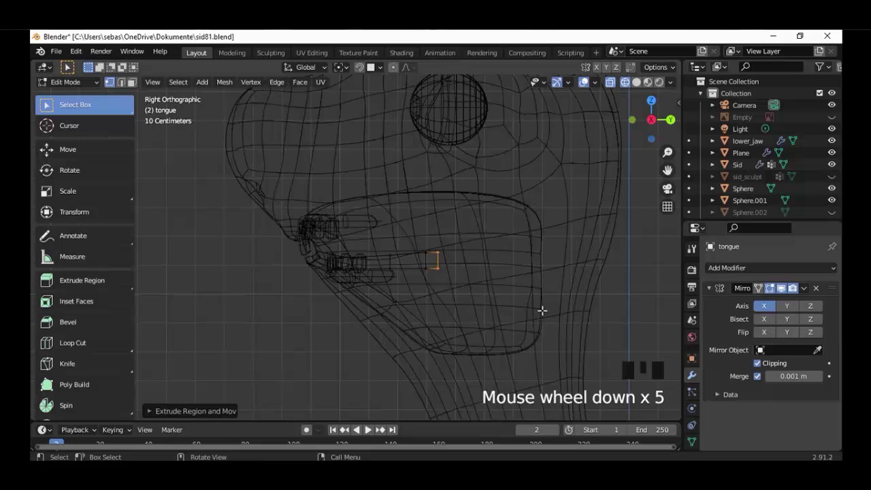
pyautogui.scroll(3)
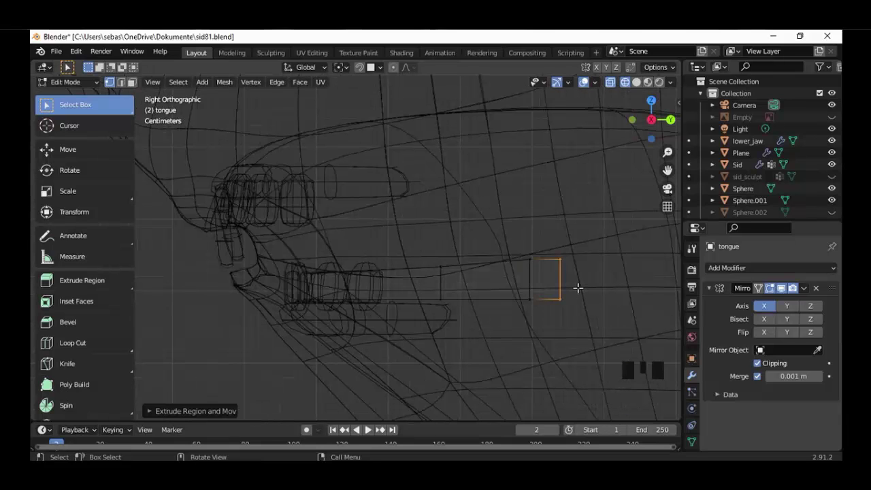
pyautogui.press('c')
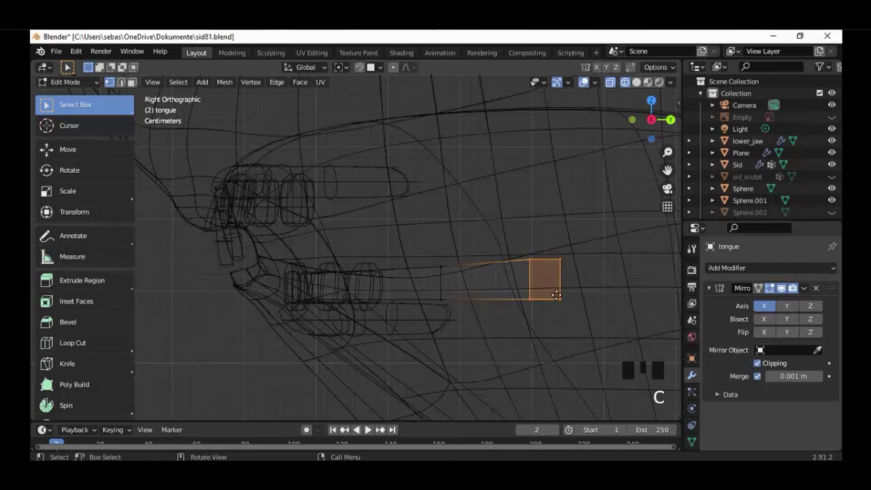
pyautogui.press('g')
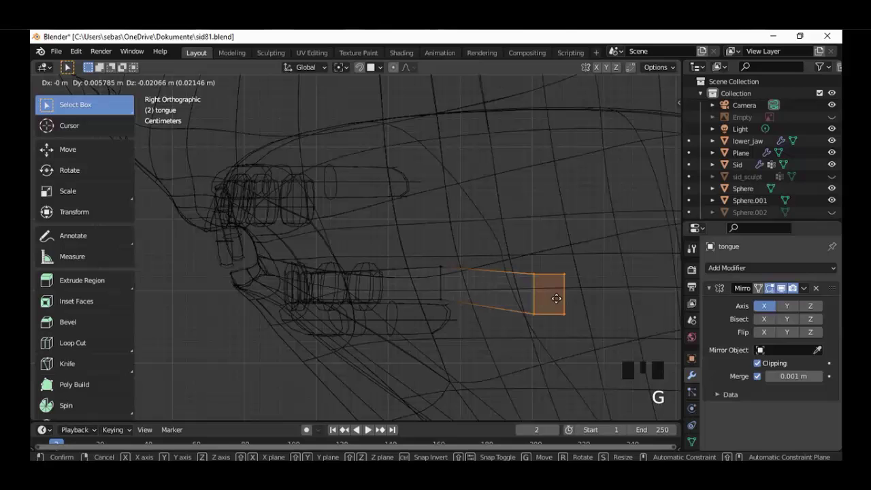
pyautogui.press('r')
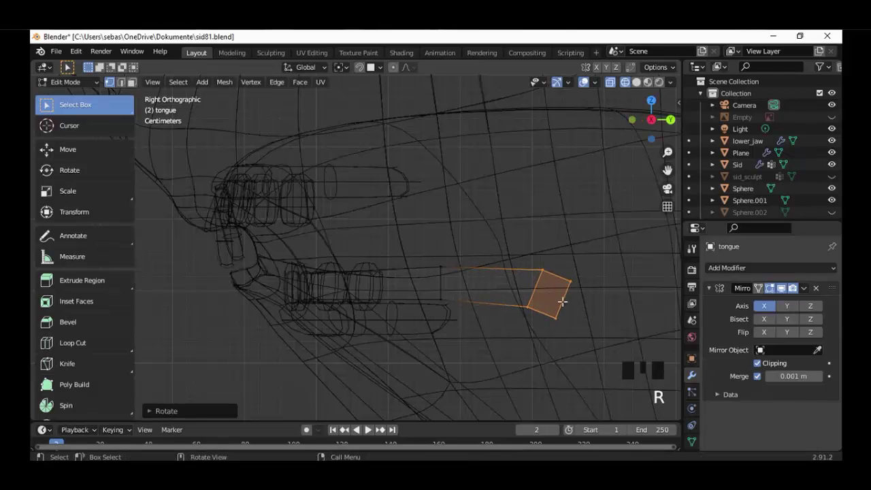
pyautogui.press('g')
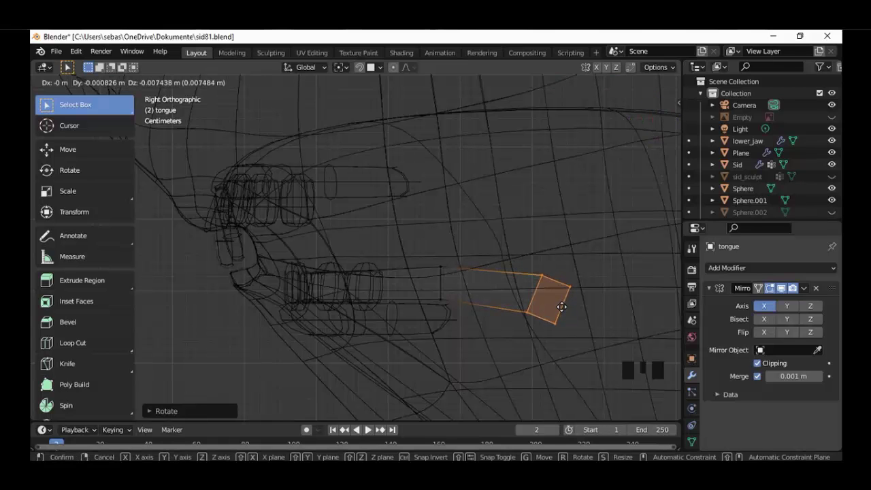
pyautogui.scroll(-3)
# Hide the Sid head mesh and select the vertices along the tongue's top centre line.
pyautogui.moveTo(499, 341); pyautogui.dragTo(828, 182)
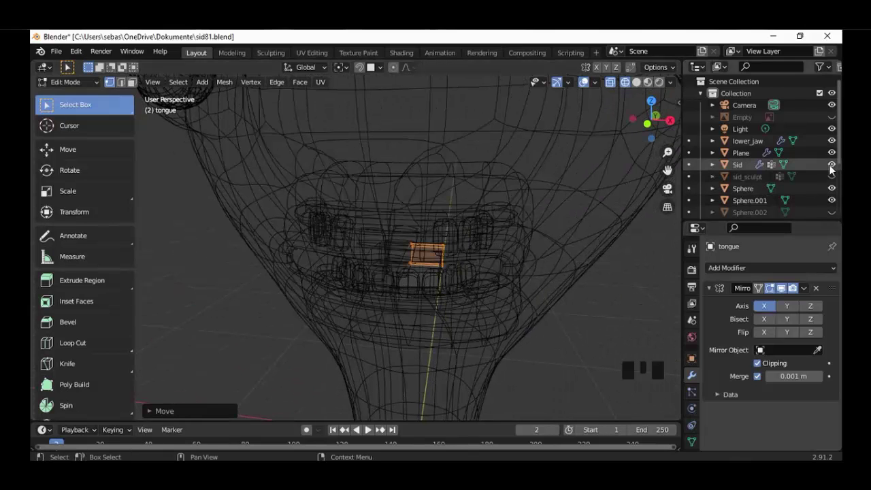
pyautogui.click(484, 253)
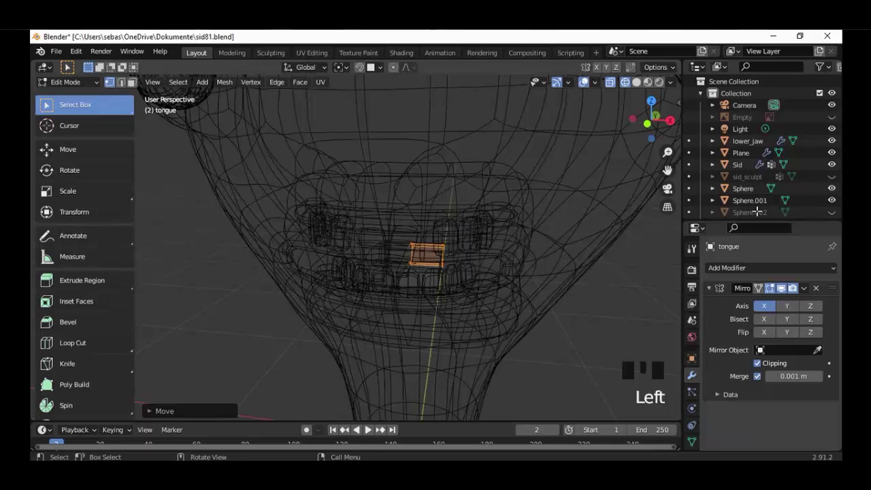
pyautogui.click(552, 205)
pyautogui.moveTo(455, 329); pyautogui.dragTo(413, 334)
pyautogui.scroll(3)
pyautogui.click(420, 322)
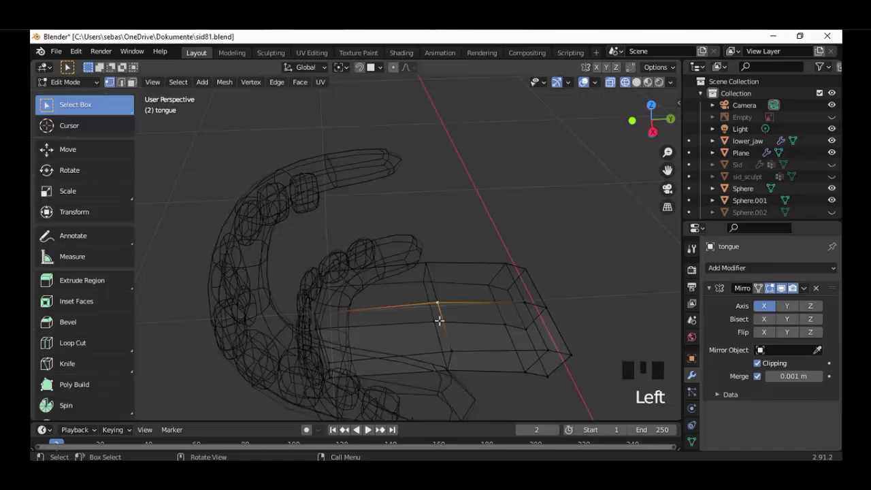
pyautogui.click(547, 298)
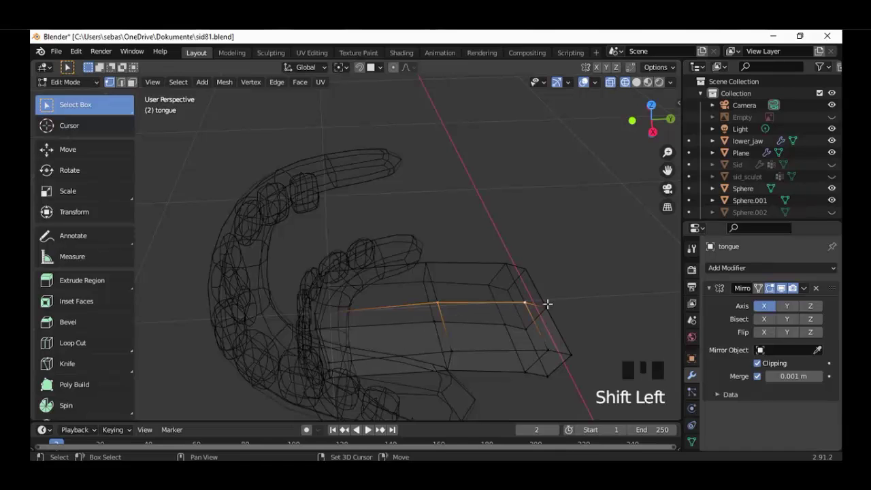
pyautogui.click(420, 334)
pyautogui.moveTo(384, 315); pyautogui.dragTo(294, 289)
pyautogui.click(293, 289)
# In front view, move the centre line slightly down along Z to form a groove along the tongue's top.
pyautogui.press('KP_1')
pyautogui.scroll(3)
pyautogui.press('g')
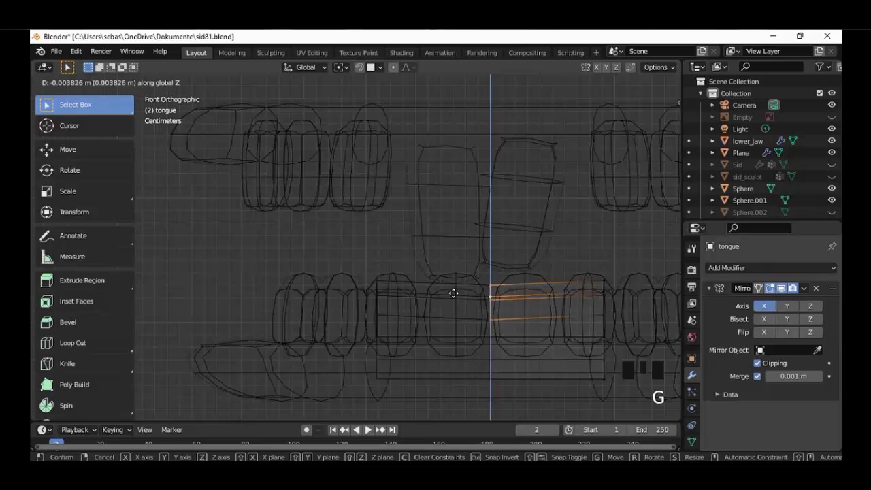
pyautogui.moveTo(442, 324); pyautogui.dragTo(434, 324)
pyautogui.scroll(-3)
pyautogui.press('KP_3')
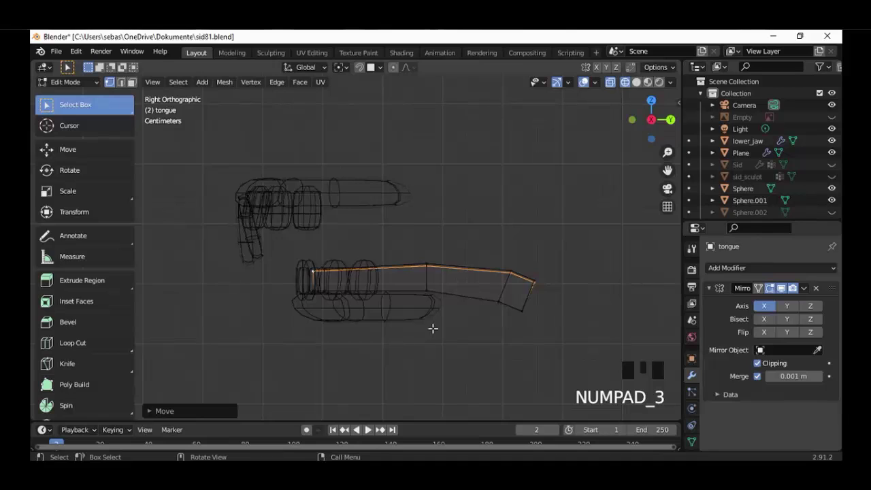
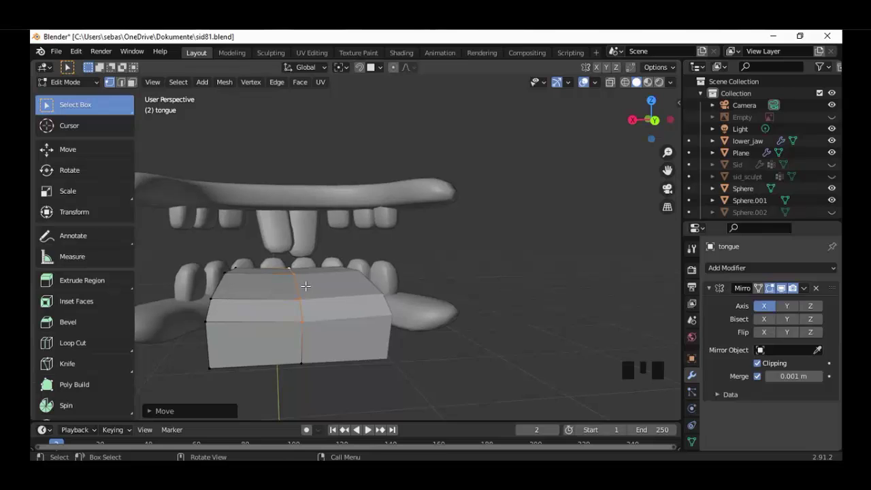
# Lower the tongue's centre line further, then move its side vertices along X to fit between the lower teeth.
pyautogui.press('g')
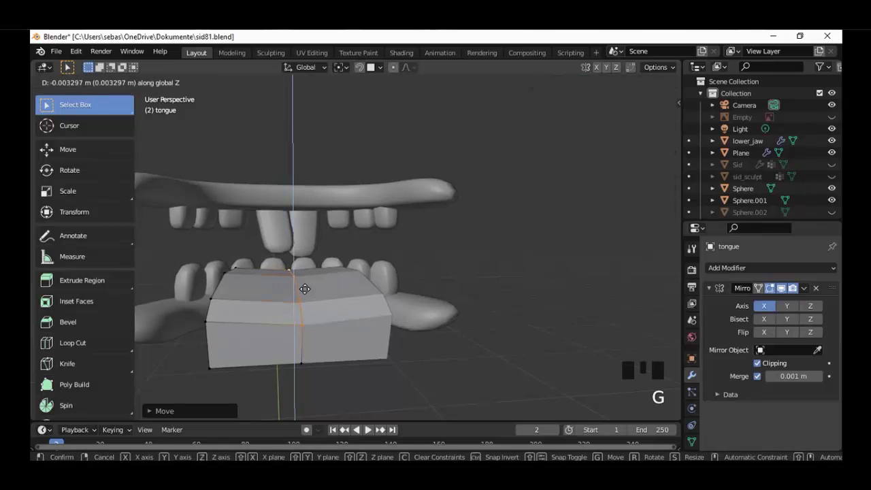
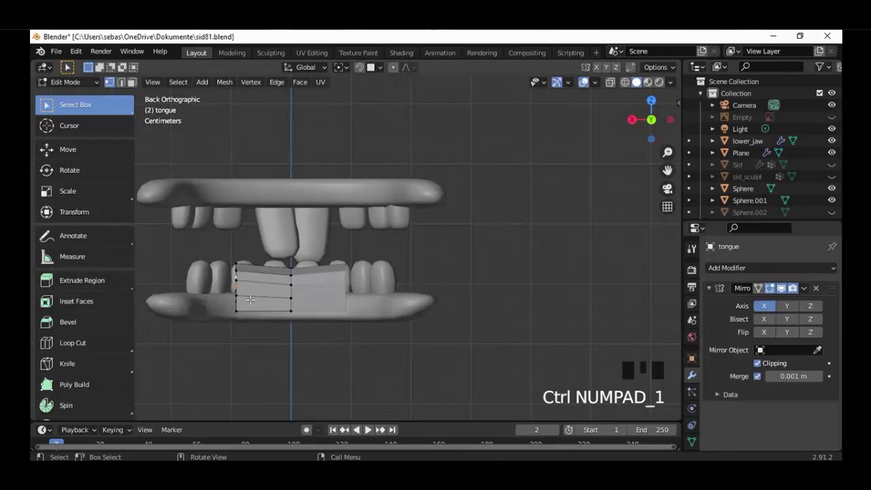
pyautogui.press('g')
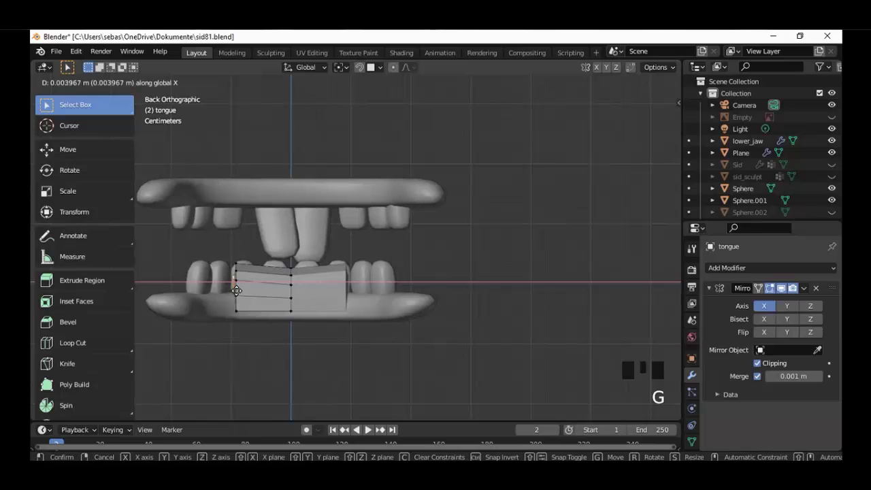
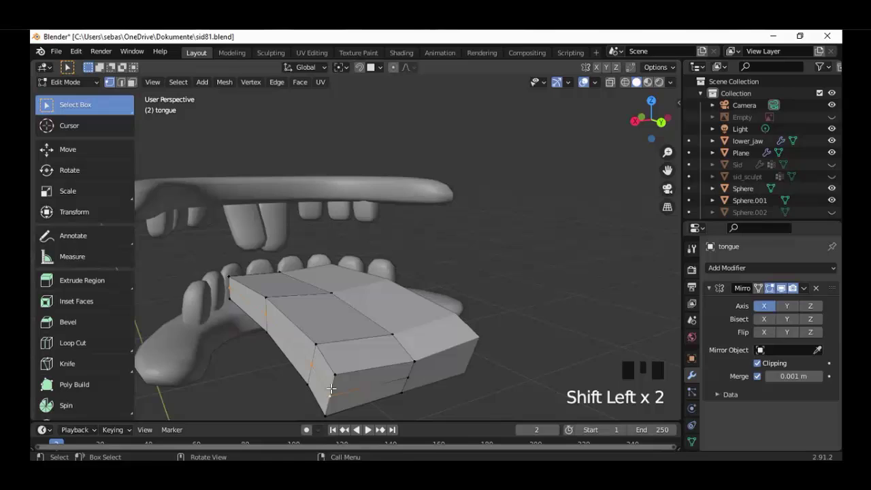
# From the back orthographic view, slide the lower side vertices outward along X toward the lower teeth.
pyautogui.press('ctrl+KP_1')
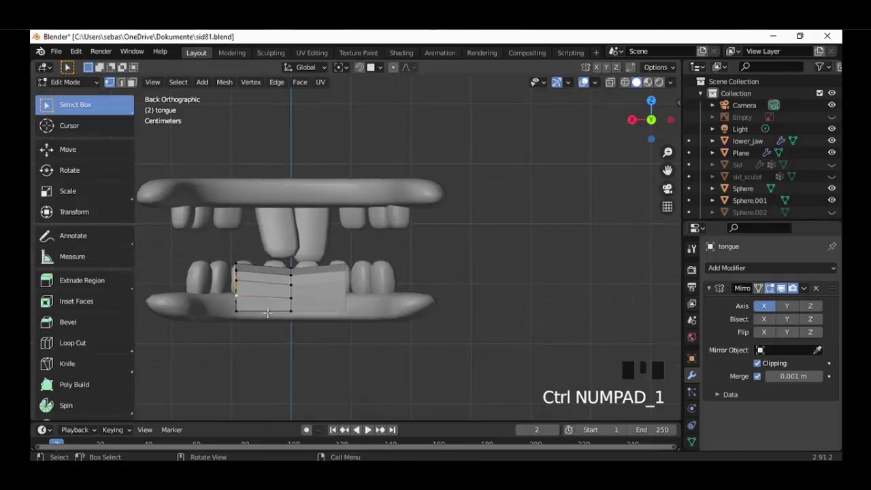
pyautogui.press('g')
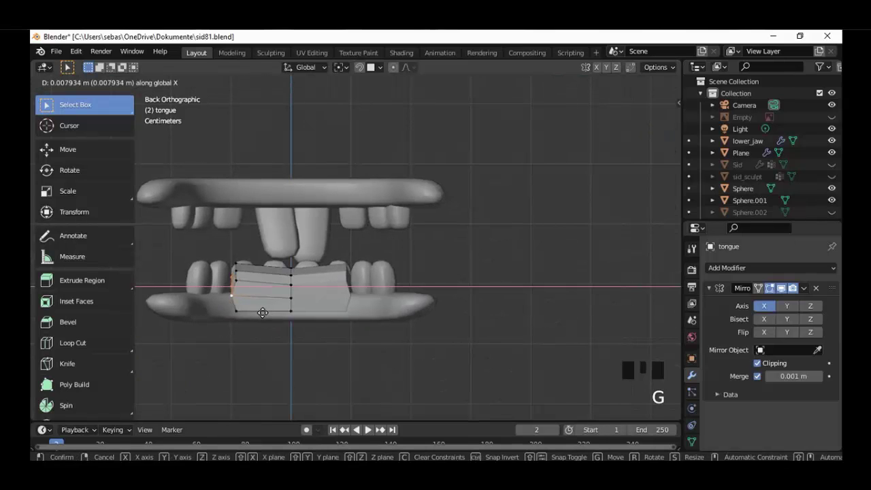
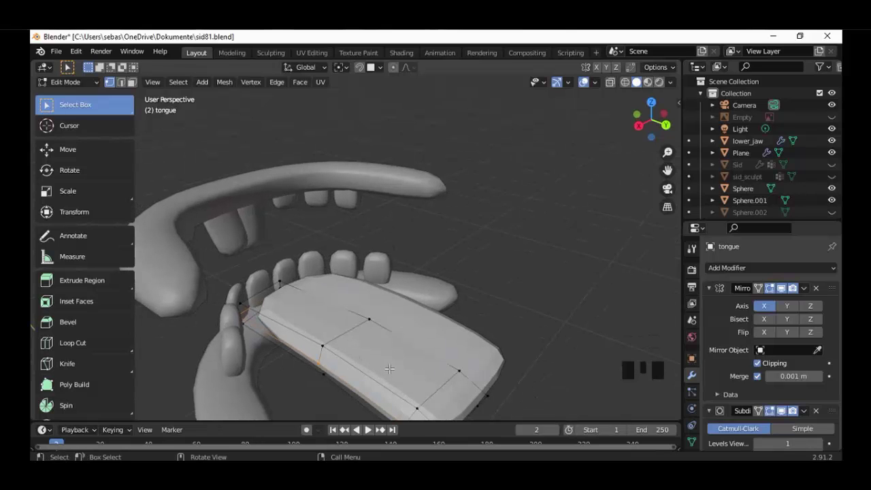
# Cut one new edge loop across the tongue's front section and check its profile from the side.
pyautogui.press('ctrl+r')
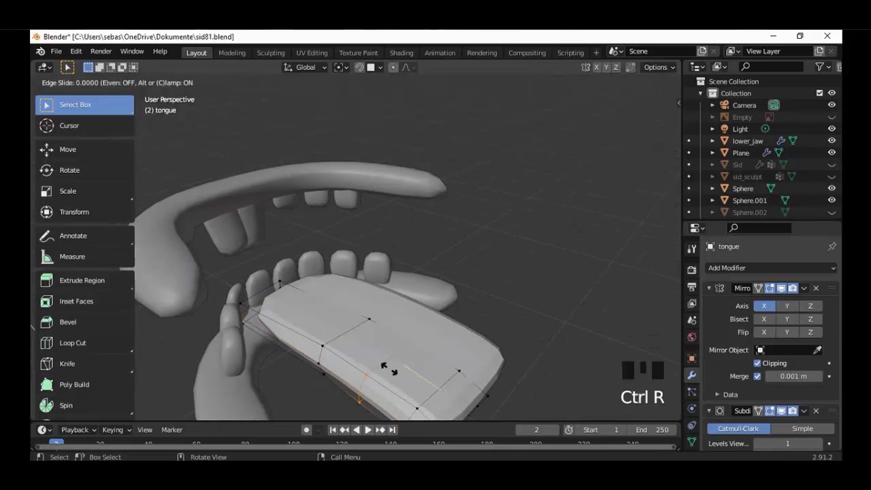
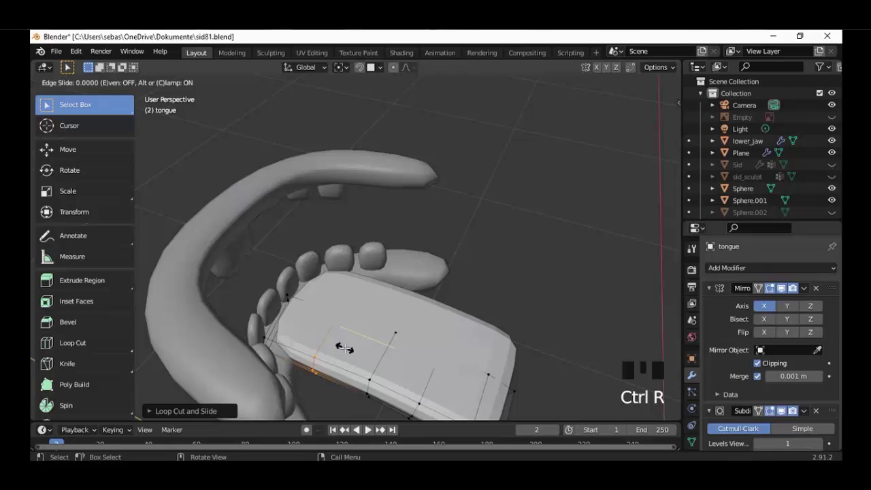
pyautogui.moveTo(367, 426); pyautogui.dragTo(370, 428)
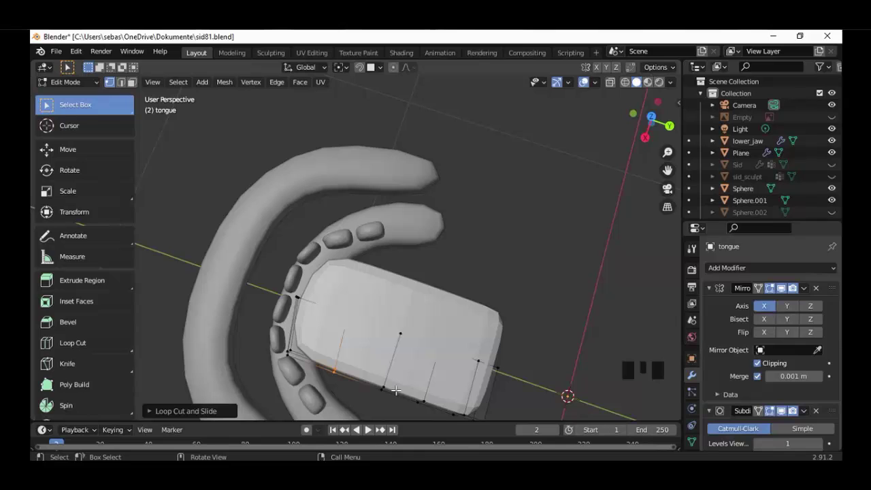
pyautogui.press('KP_3')
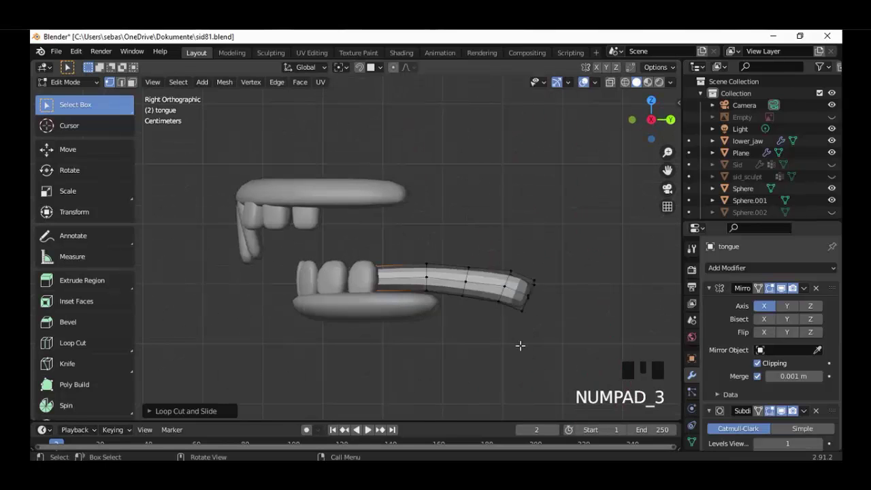
# In see-through mode, circle-select only the tongue's back-end vertices and extrude them further into the mouth.
pyautogui.press('shift+z')
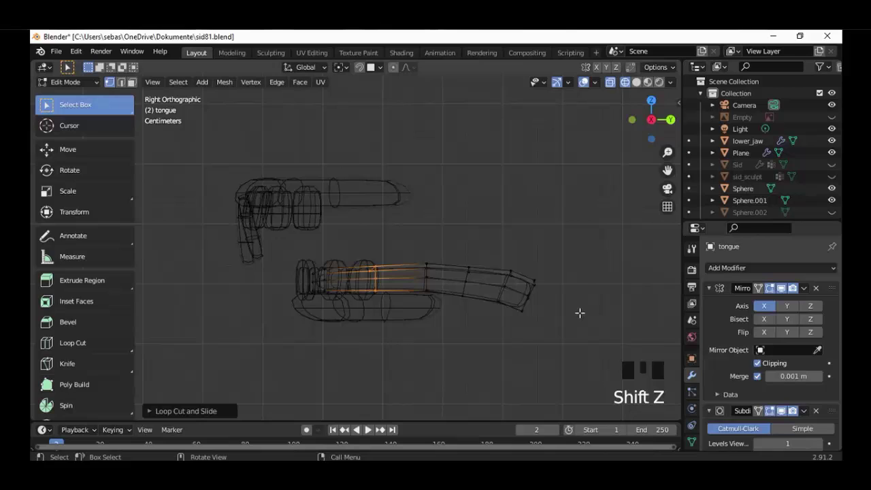
pyautogui.press('alt+a')
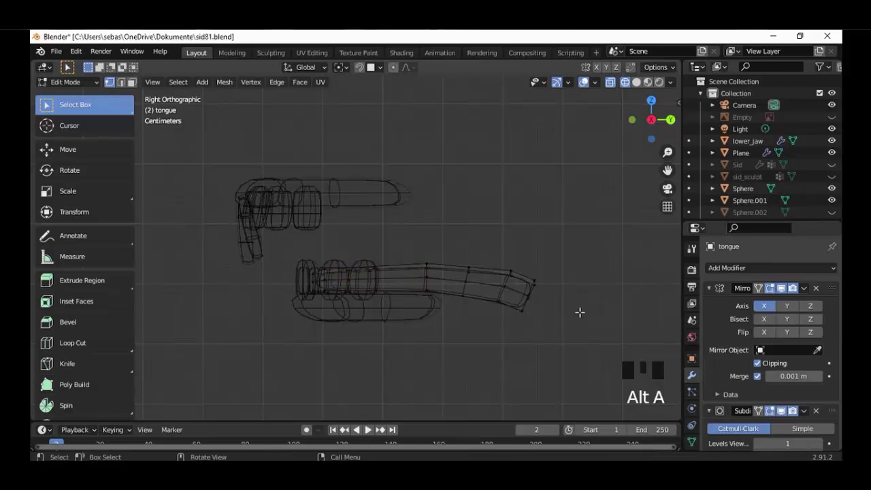
pyautogui.press('c')
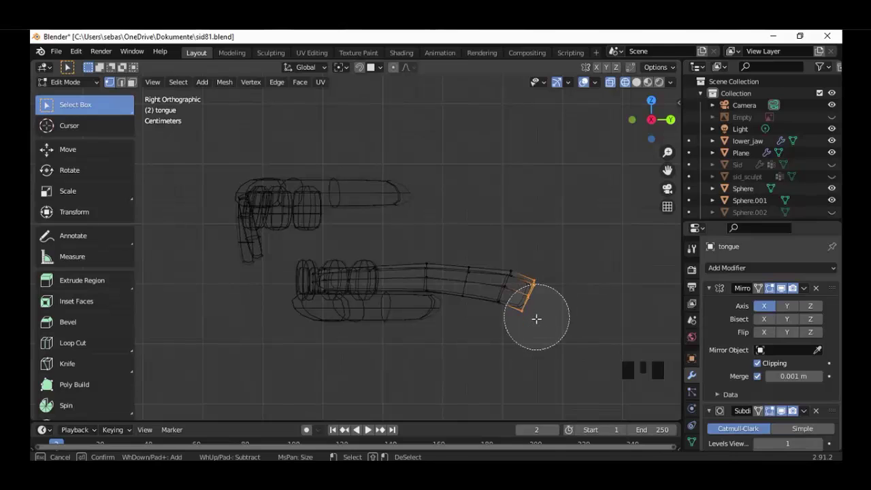
pyautogui.press('e')
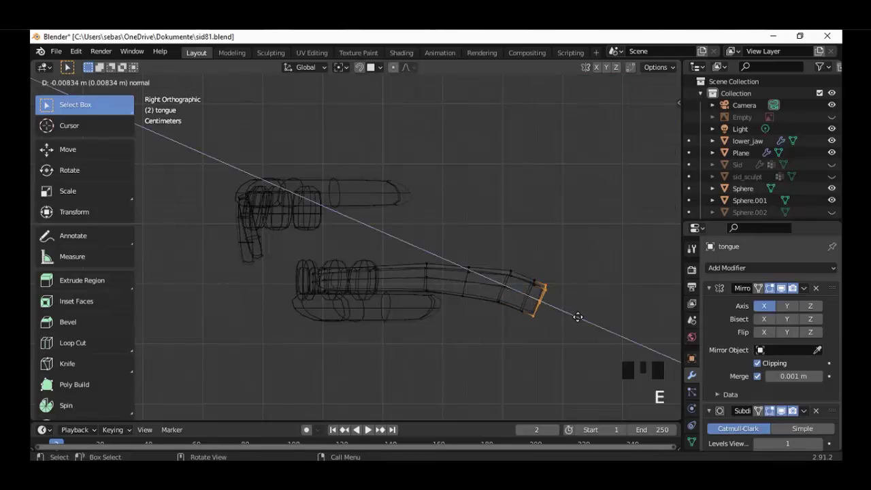
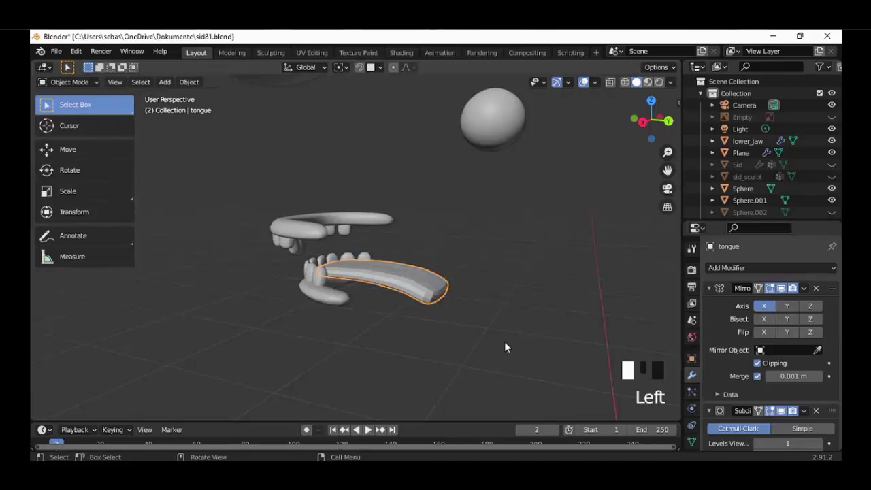
# Orbit and zoom around the mouth to inspect the smooth-shaded tongue from above and the side.
pyautogui.moveTo(449, 365); pyautogui.dragTo(417, 364)
pyautogui.scroll(3)
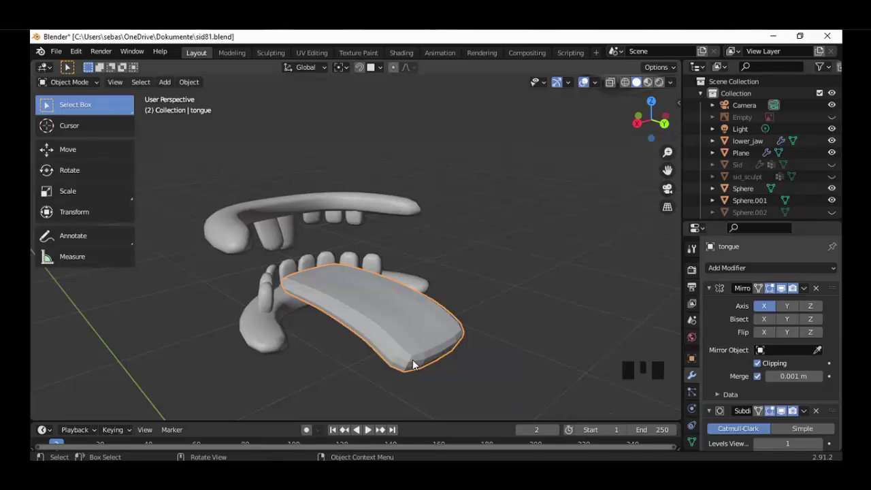
pyautogui.moveTo(408, 318); pyautogui.dragTo(418, 355)
pyautogui.scroll(3)
pyautogui.moveTo(455, 372); pyautogui.dragTo(417, 371)
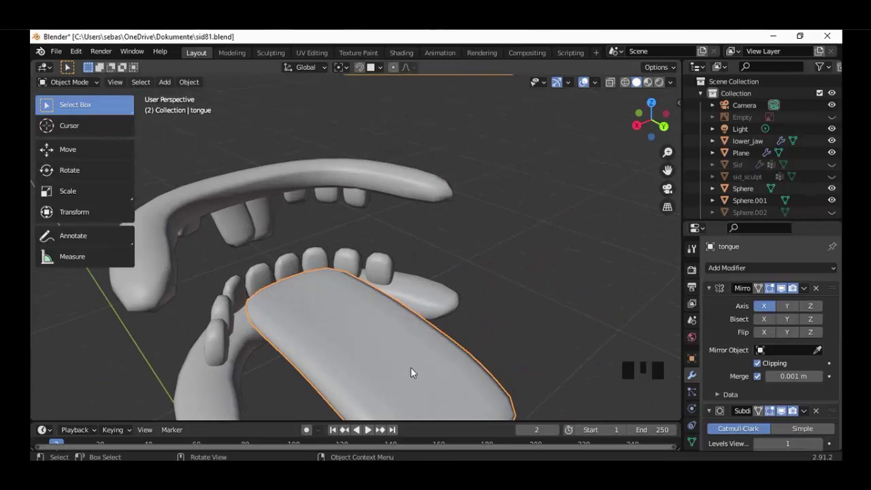
pyautogui.moveTo(421, 365); pyautogui.dragTo(449, 343)
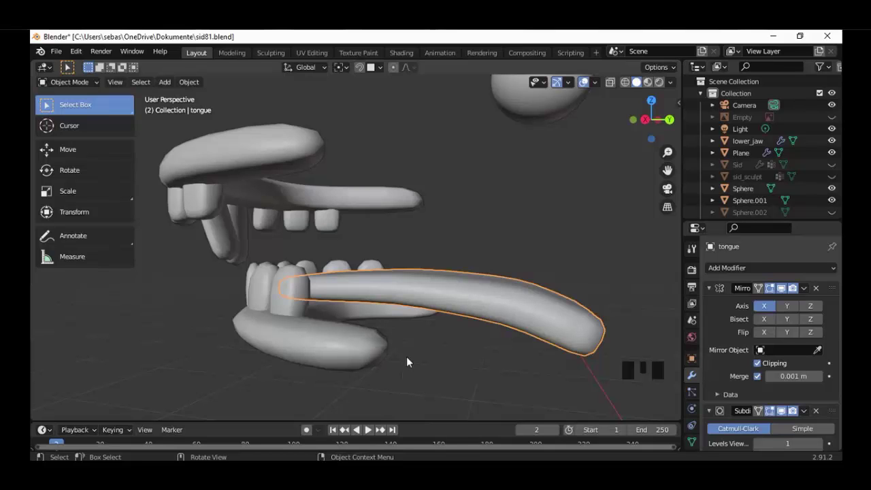
pyautogui.moveTo(418, 350); pyautogui.dragTo(482, 324)
pyautogui.scroll(3)
pyautogui.moveTo(461, 336); pyautogui.dragTo(455, 333)
pyautogui.scroll(-3)
pyautogui.moveTo(386, 339); pyautogui.dragTo(372, 337)
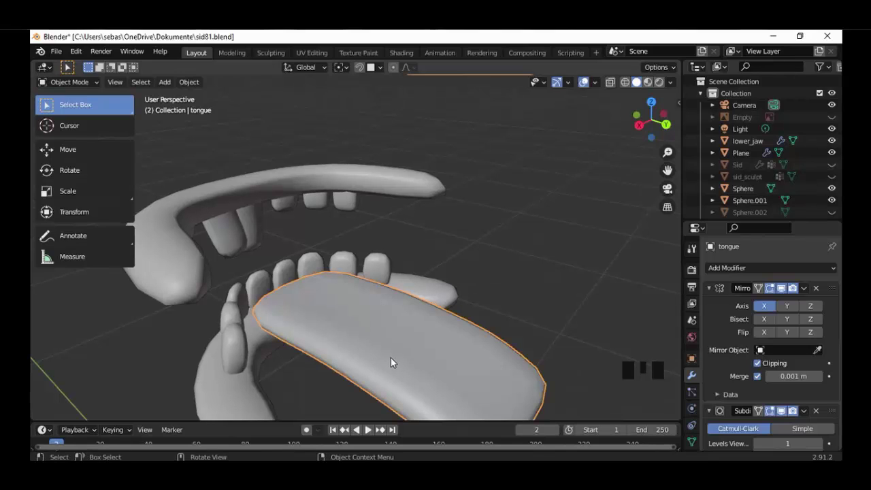
pyautogui.scroll(-3)
# Create a new material for the tongue with a red base colour, shown in Material Preview shading.
pyautogui.click(695, 420)
pyautogui.moveTo(768, 319); pyautogui.dragTo(761, 281)
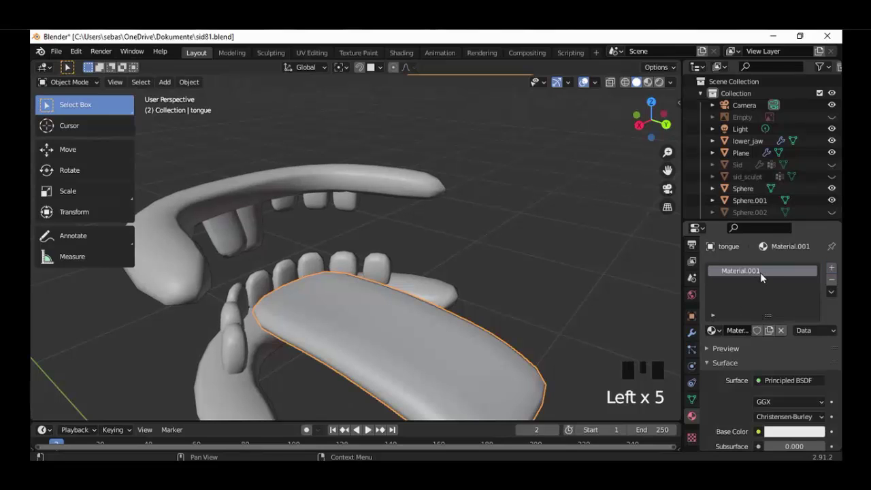
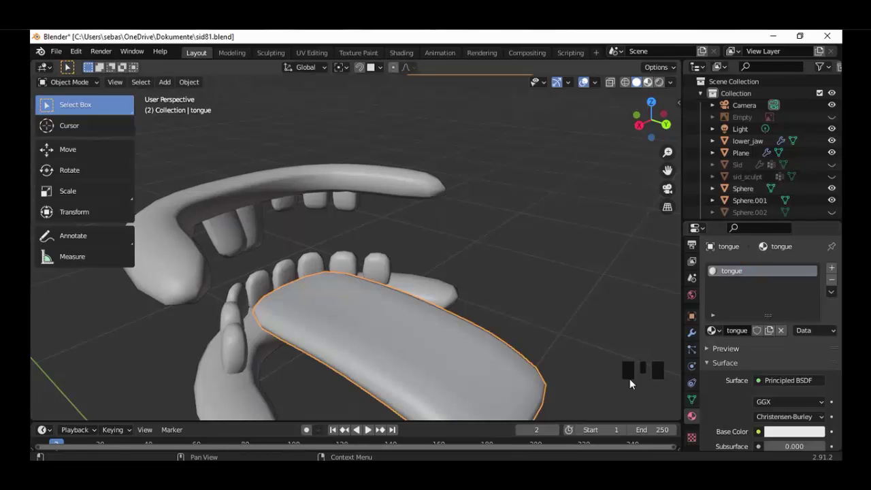
pyautogui.click(634, 383)
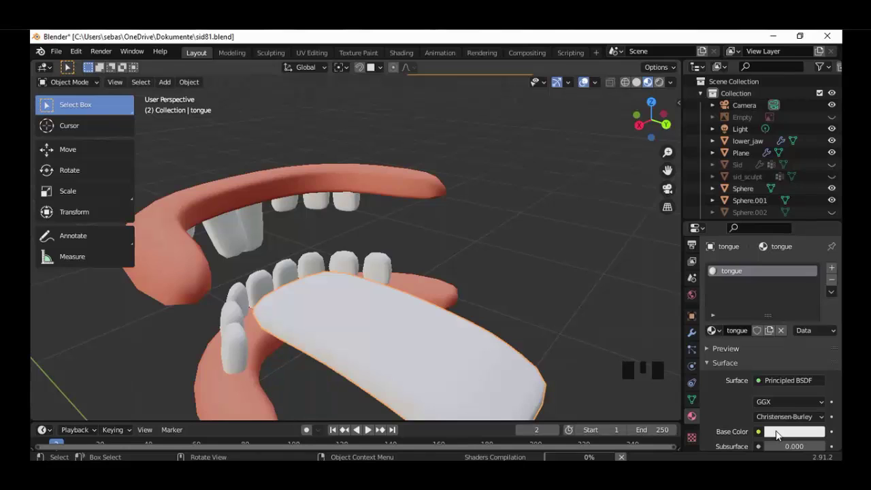
pyautogui.click(780, 435)
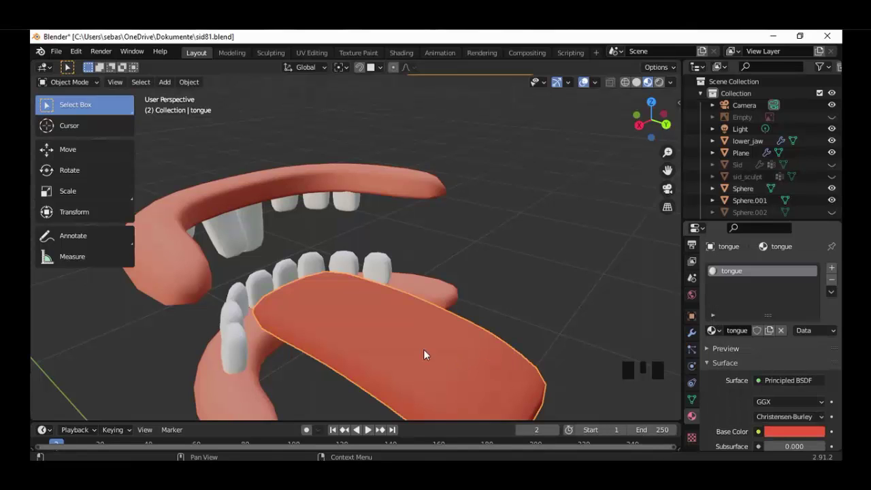
# Orbit out to view the red tongue sitting inside the whole set of teeth.
pyautogui.moveTo(460, 358); pyautogui.dragTo(469, 340)
pyautogui.scroll(-3)
pyautogui.moveTo(501, 332); pyautogui.dragTo(604, 241)
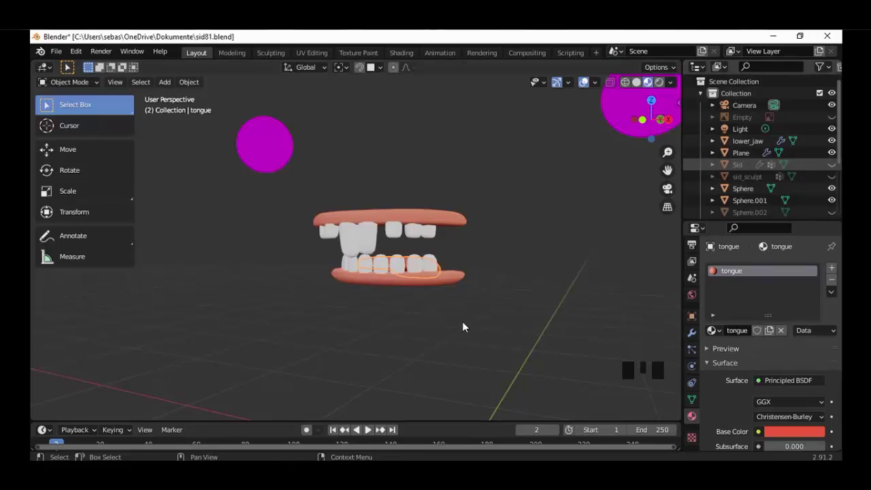
# Unhide the Sid model in the Outliner and view the character face-on with the tongue in its mouth.
pyautogui.click(438, 330)
pyautogui.moveTo(448, 300); pyautogui.dragTo(408, 309)
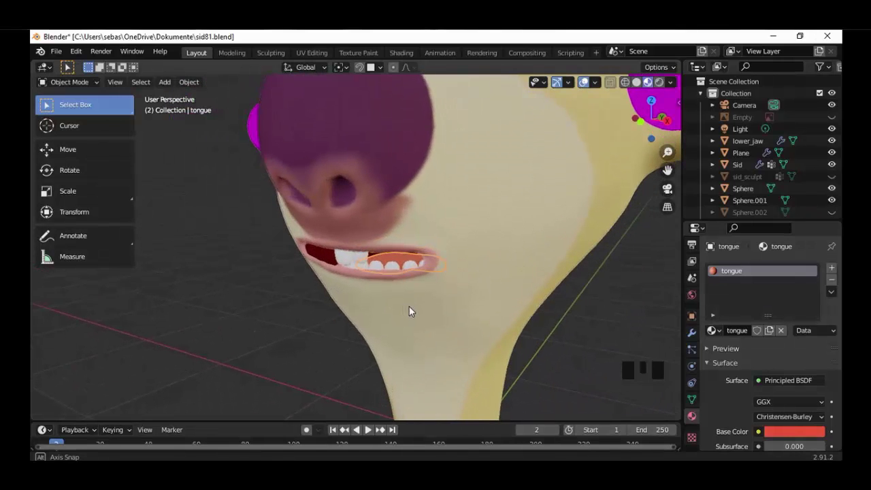
pyautogui.scroll(-3)
pyautogui.moveTo(468, 307); pyautogui.dragTo(433, 306)
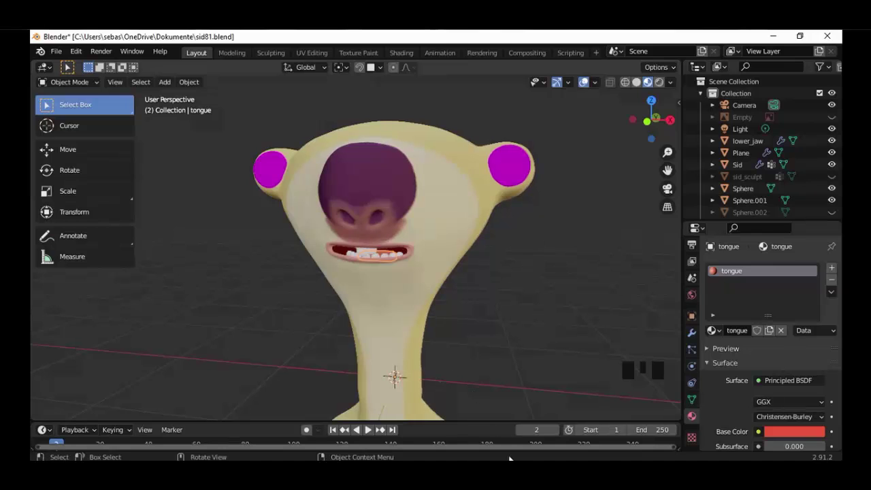